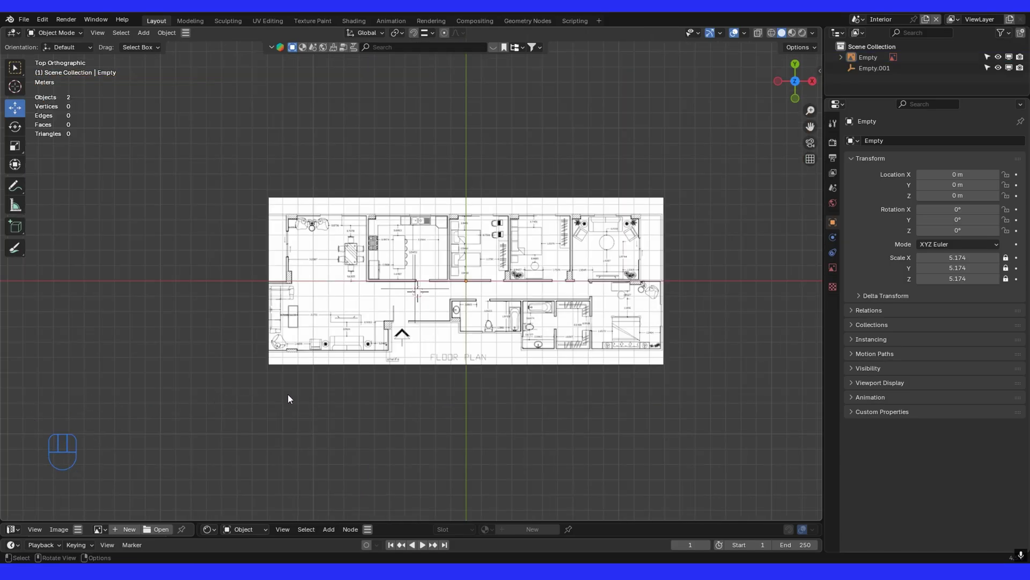
# Step: Select both reference empties and apply their scale so the floor plan sits at scale 1
pyautogui.moveTo(297, 394); pyautogui.dragTo(294, 409)
pyautogui.moveTo(242, 426); pyautogui.dragTo(257, 260)
pyautogui.click(253, 237)
pyautogui.press('a')
pyautogui.press('s')
pyautogui.press('d')
pyautogui.press('d')
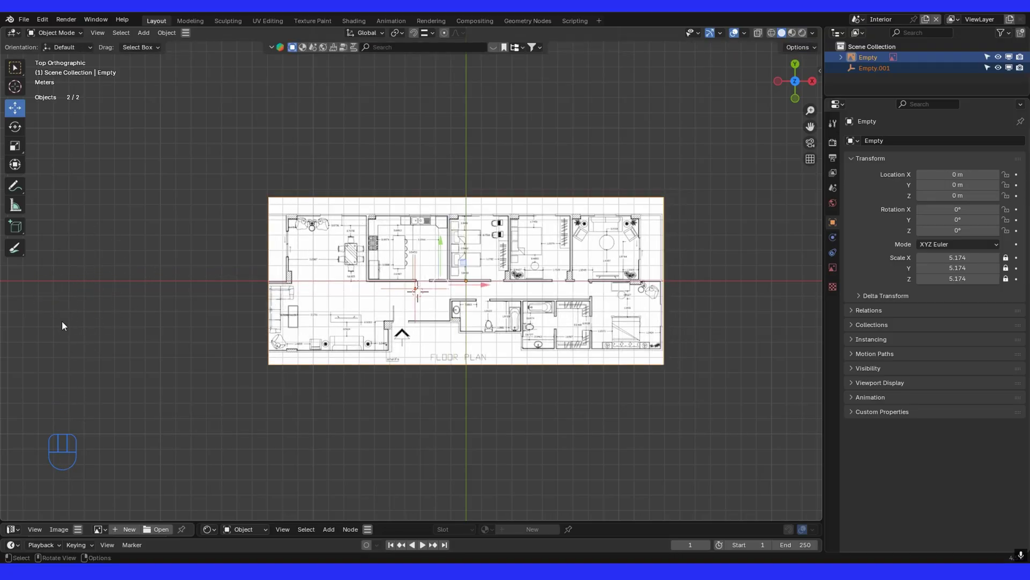
# Step: Delete the extra empty, leaving the floor-plan screenshot under a single Empty, and return to Top view
pyautogui.click(414, 299)
pyautogui.click(413, 299)
pyautogui.click(419, 300)
pyautogui.press('Delete')
pyautogui.press('KP_7')
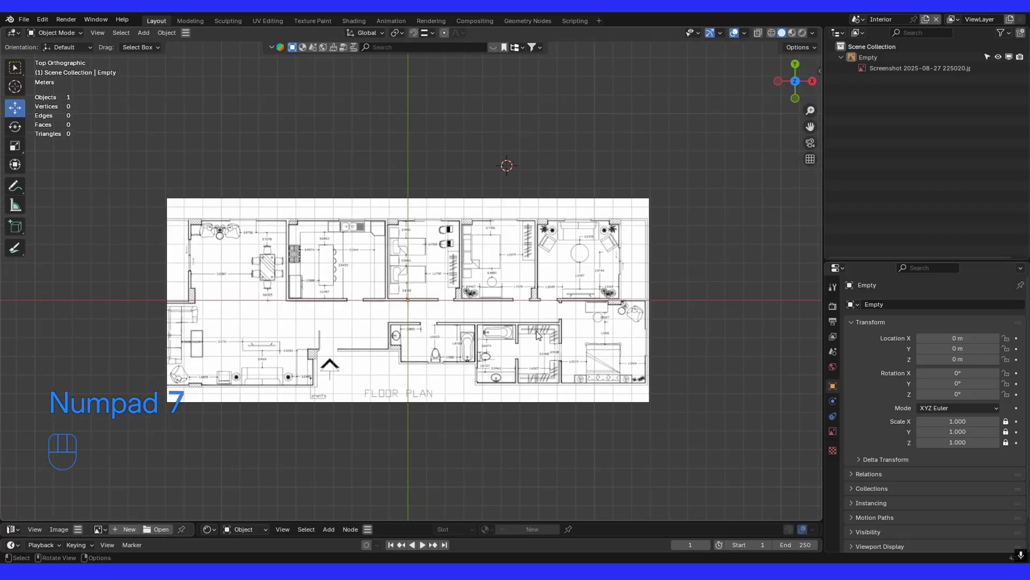
pyautogui.moveTo(542, 338); pyautogui.dragTo(414, 295)
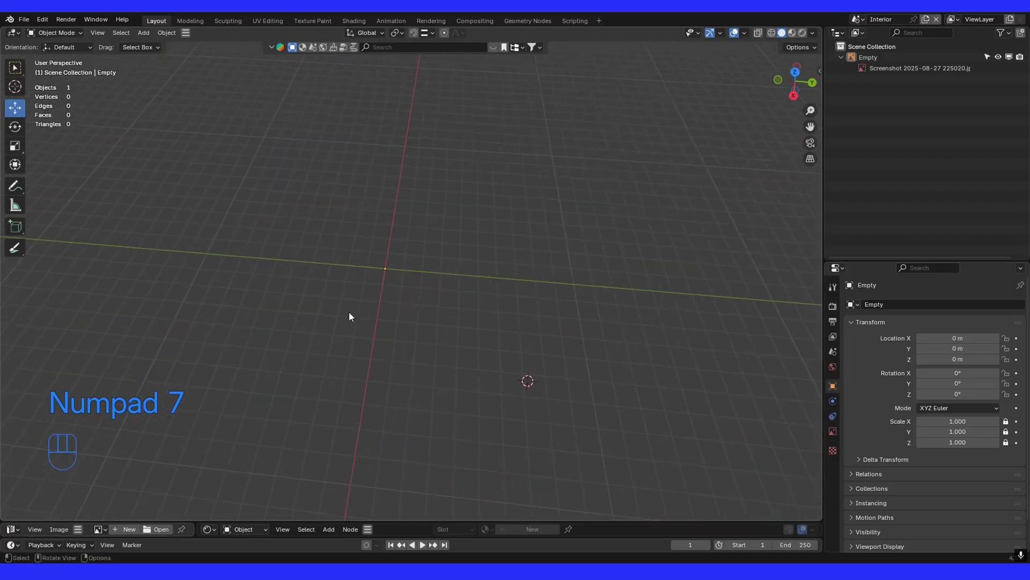
pyautogui.moveTo(342, 338); pyautogui.dragTo(393, 349)
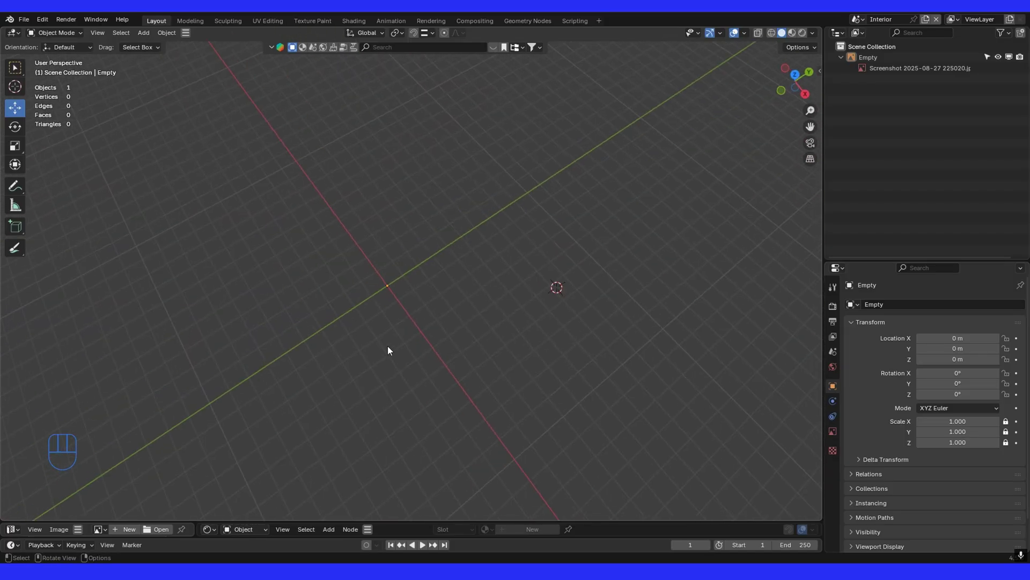
pyautogui.press('KP_7')
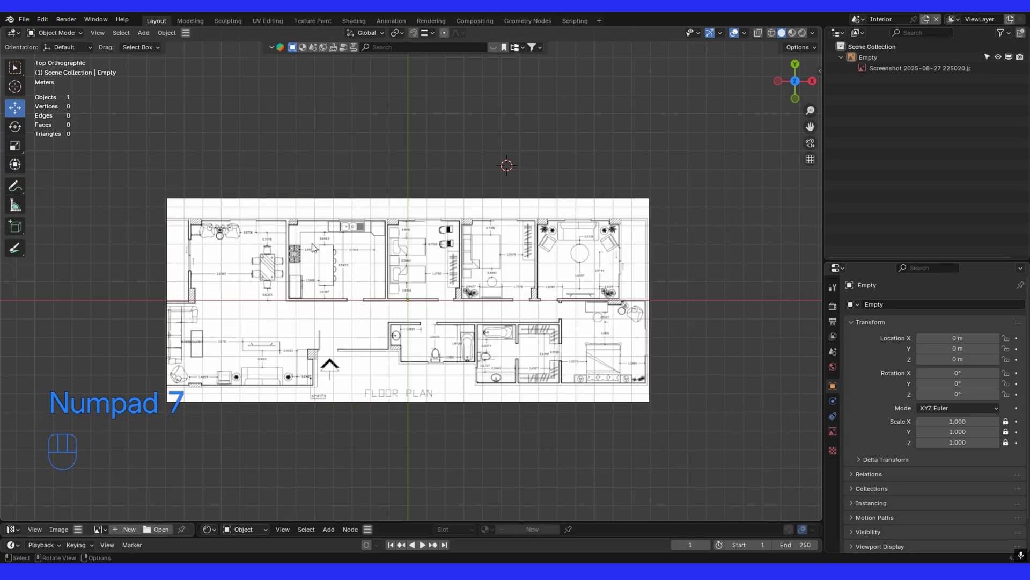
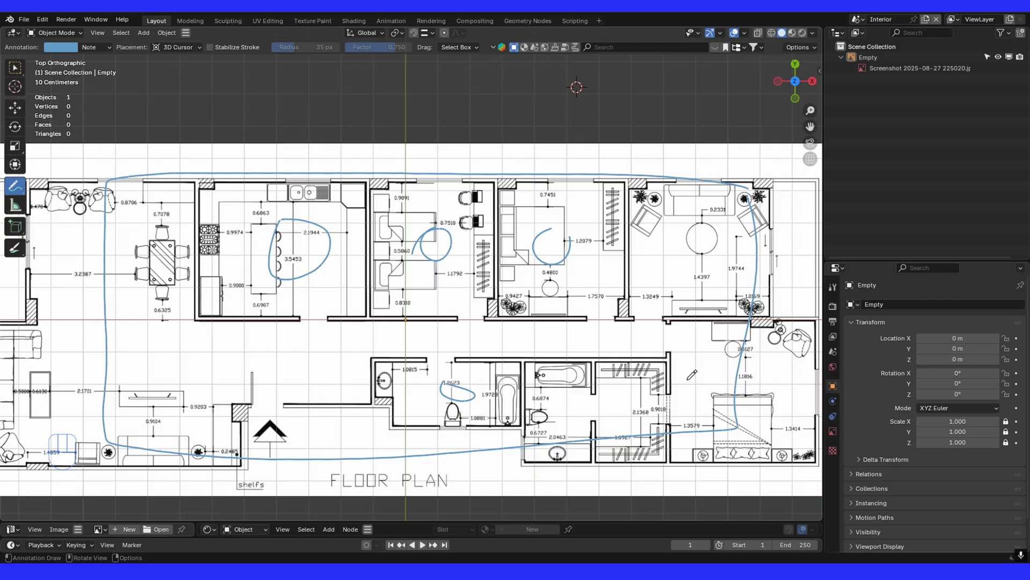
# Step: Sketch the room wall outline over the floor plan with blue annotation strokes
pyautogui.moveTo(32, 20); pyautogui.dragTo(55, 105)
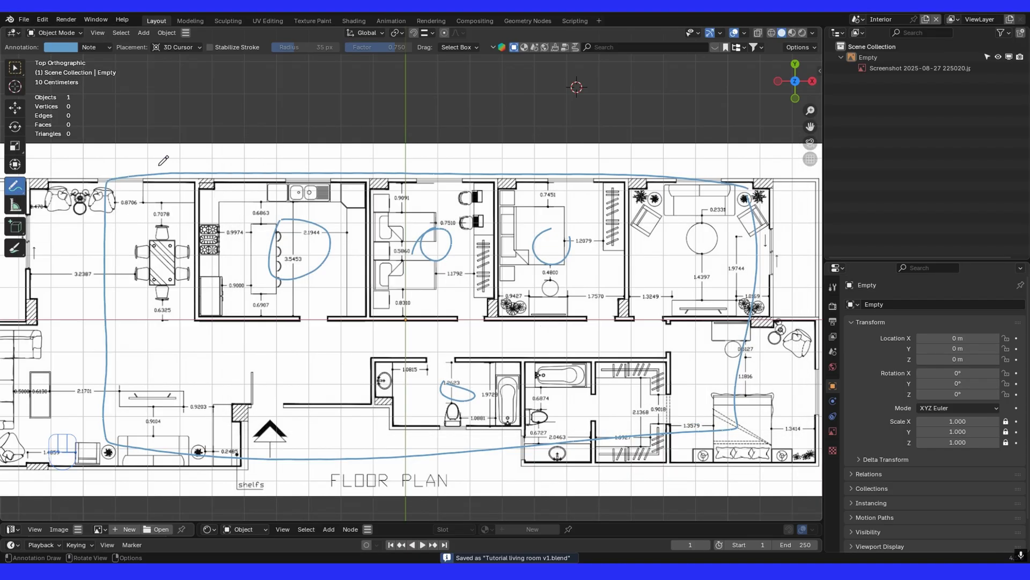
pyautogui.click(19, 110)
# Step: Add a mesh plane and move it over the room next to a wall corner of the plan
pyautogui.press('shift+a')
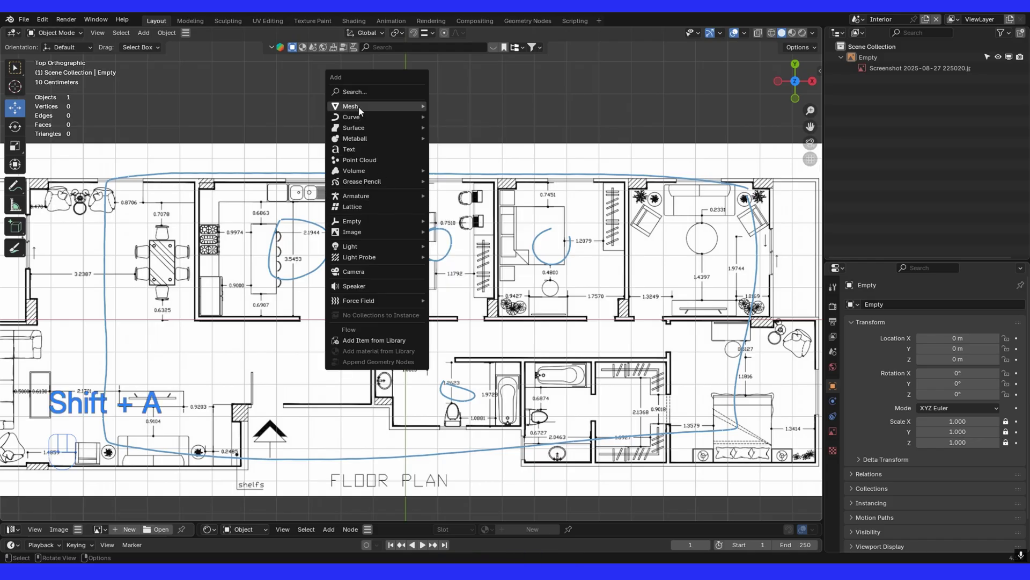
pyautogui.moveTo(418, 187); pyautogui.dragTo(419, 251)
pyautogui.moveTo(387, 348); pyautogui.dragTo(423, 296)
pyautogui.moveTo(443, 278); pyautogui.dragTo(425, 336)
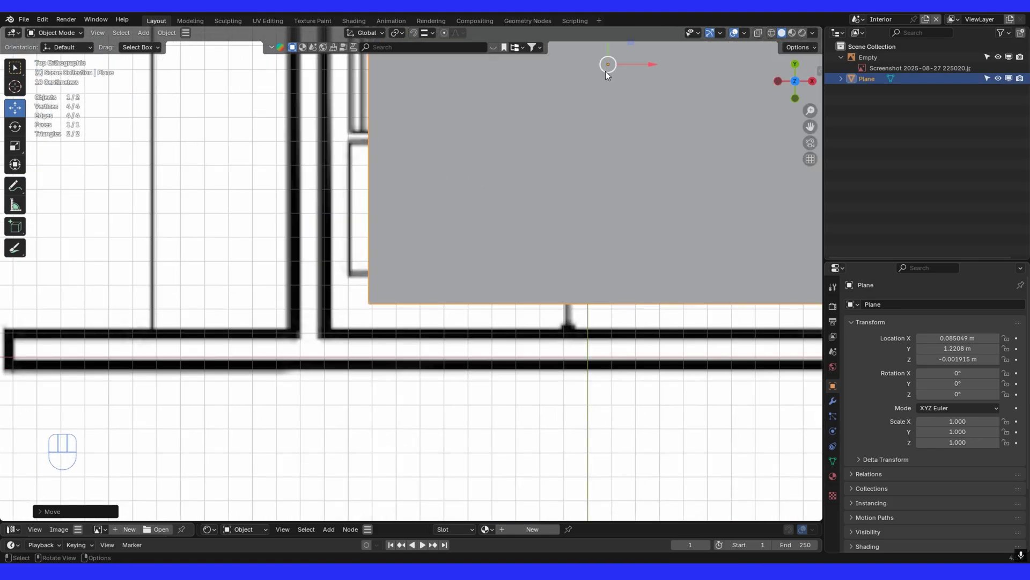
pyautogui.moveTo(629, 43); pyautogui.dragTo(565, 86)
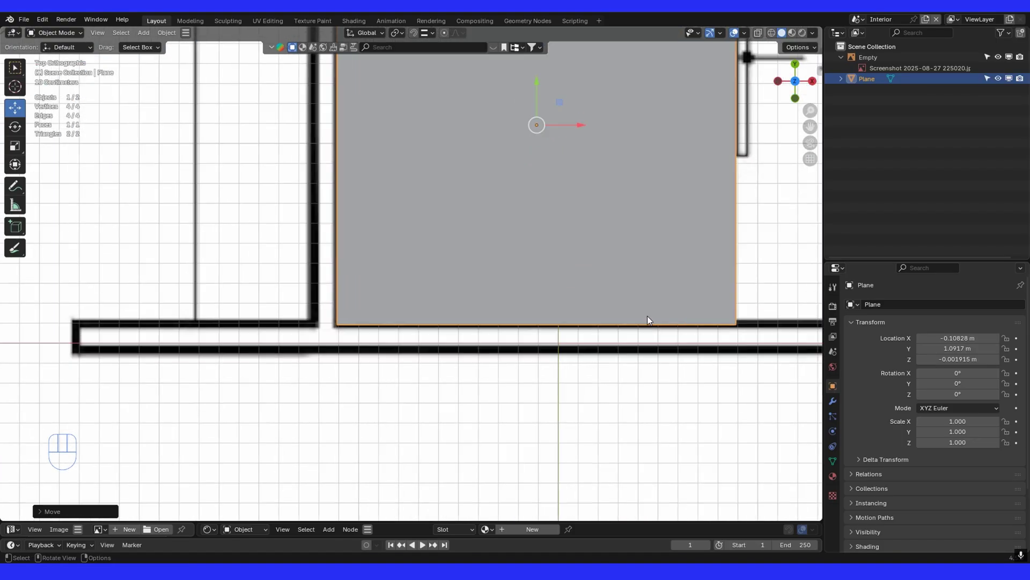
pyautogui.middleClick(709, 331)
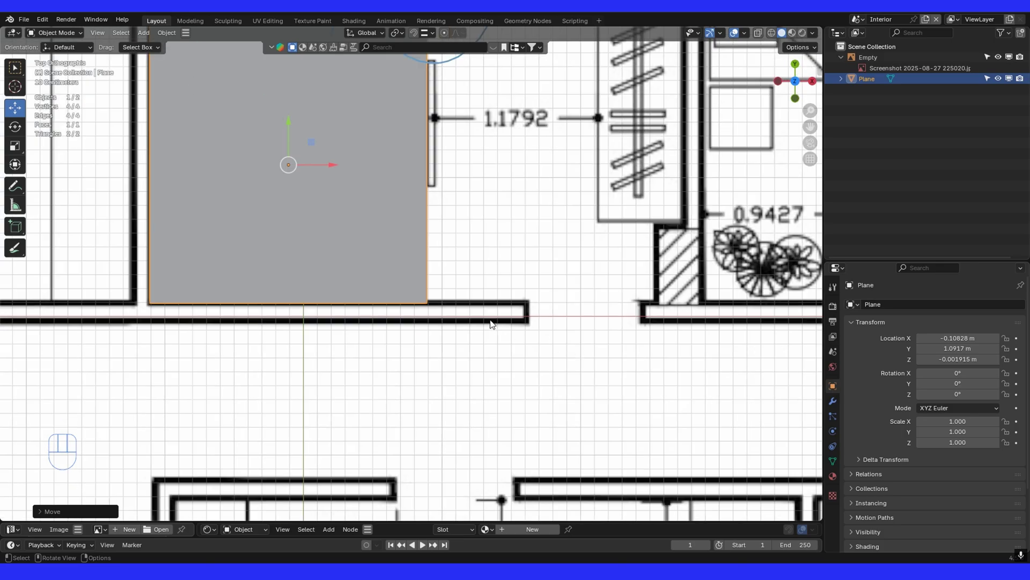
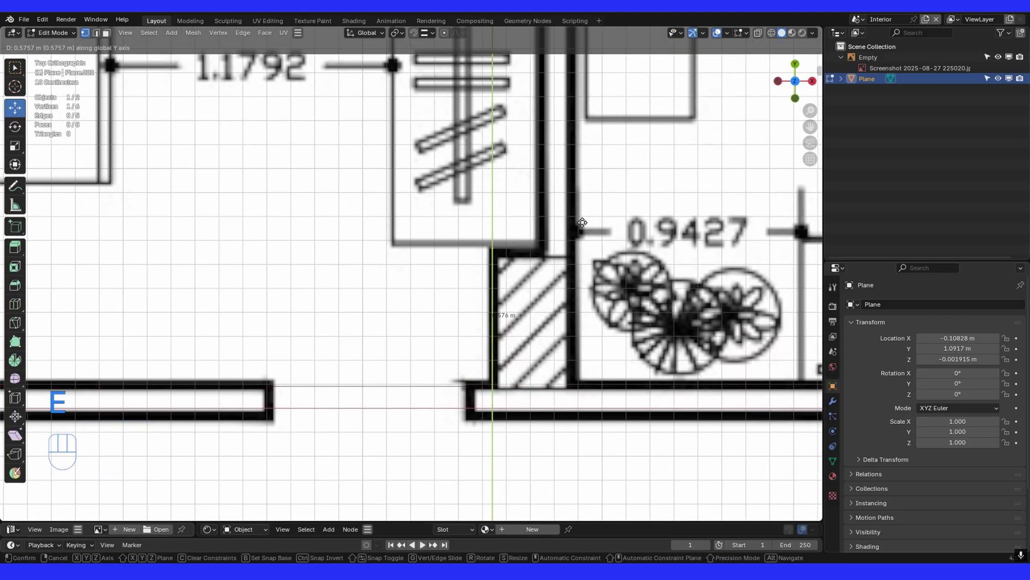
# Step: Extrude the outline vertex along the next wall edge of the floor plan
pyautogui.press('e')
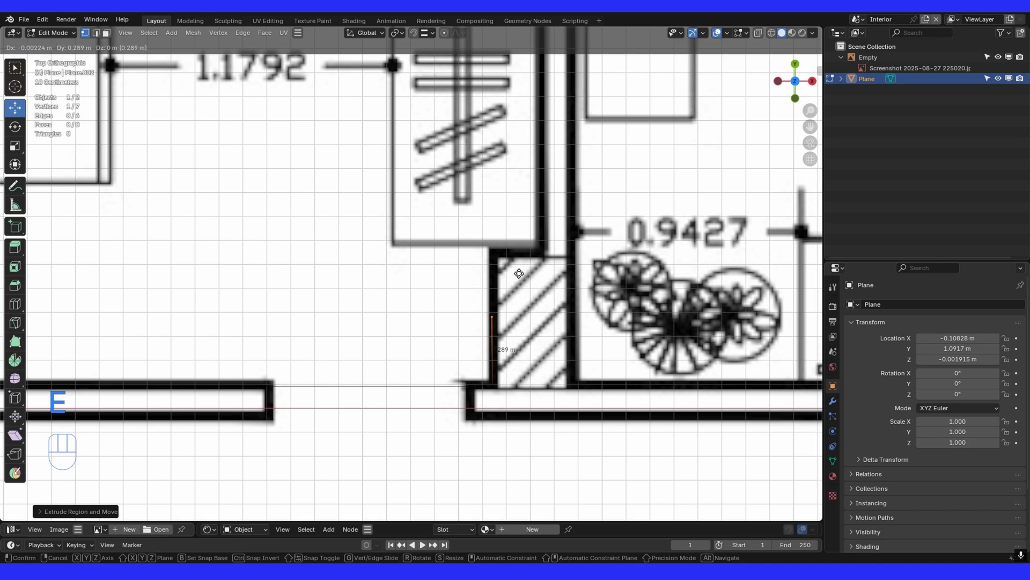
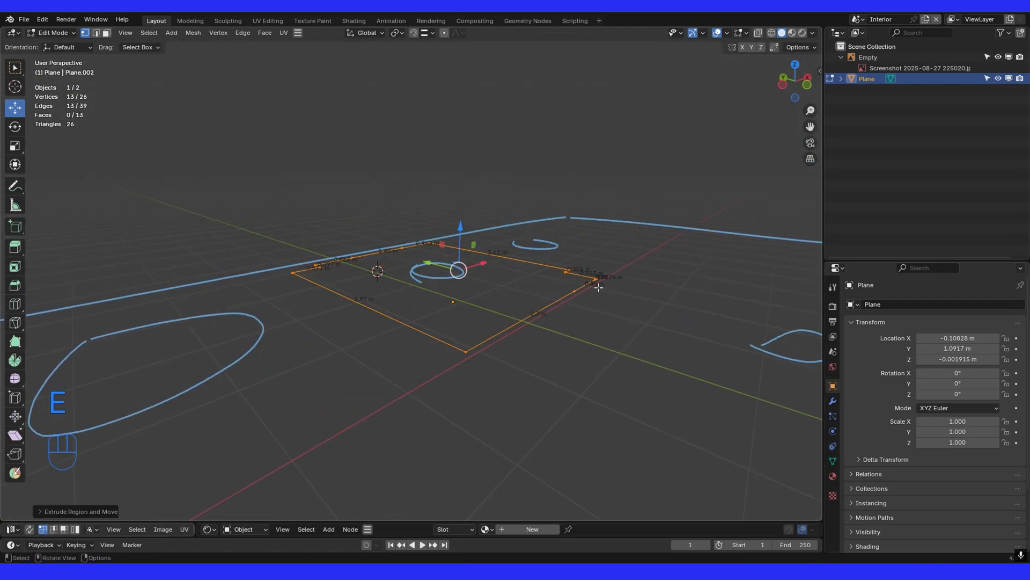
# Step: Raise the filled outline into room walls and show them solid instead of see-through
pyautogui.press('g')
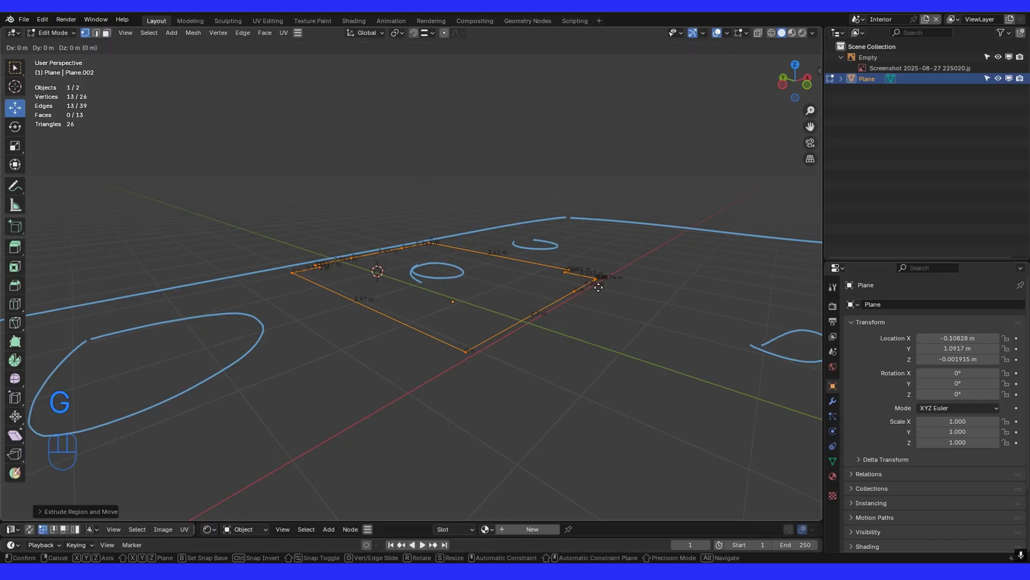
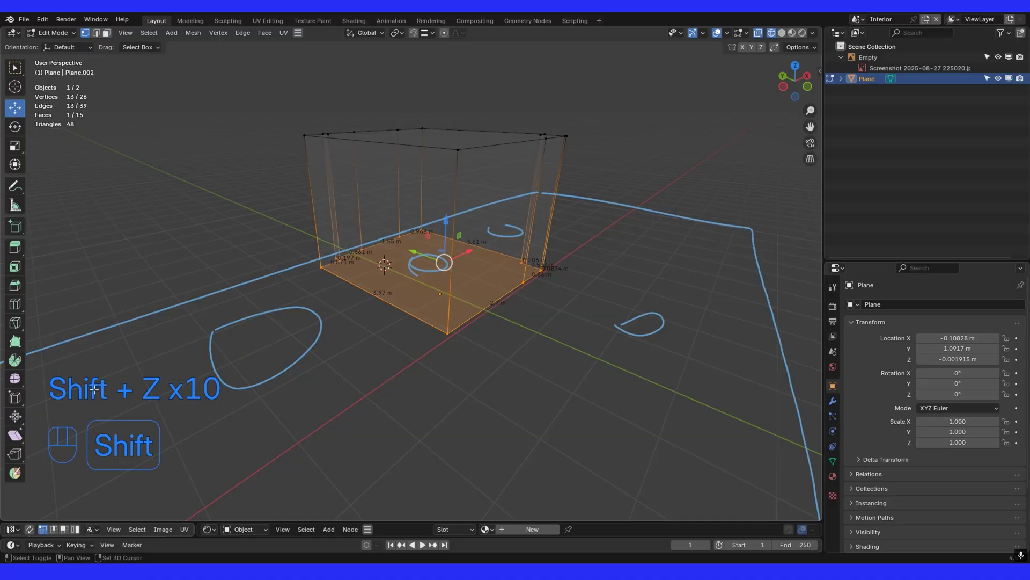
pyautogui.press('shift+z')
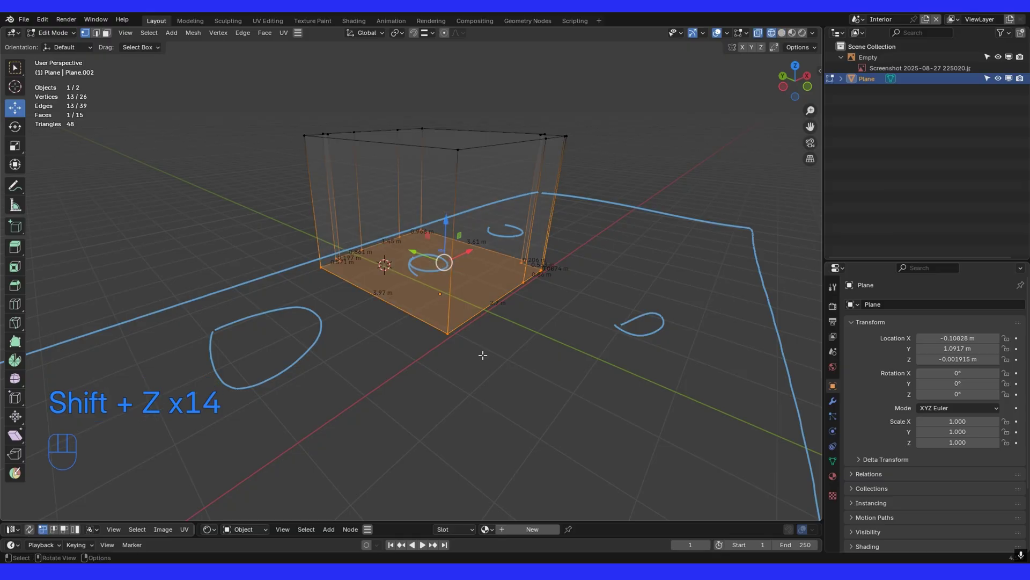
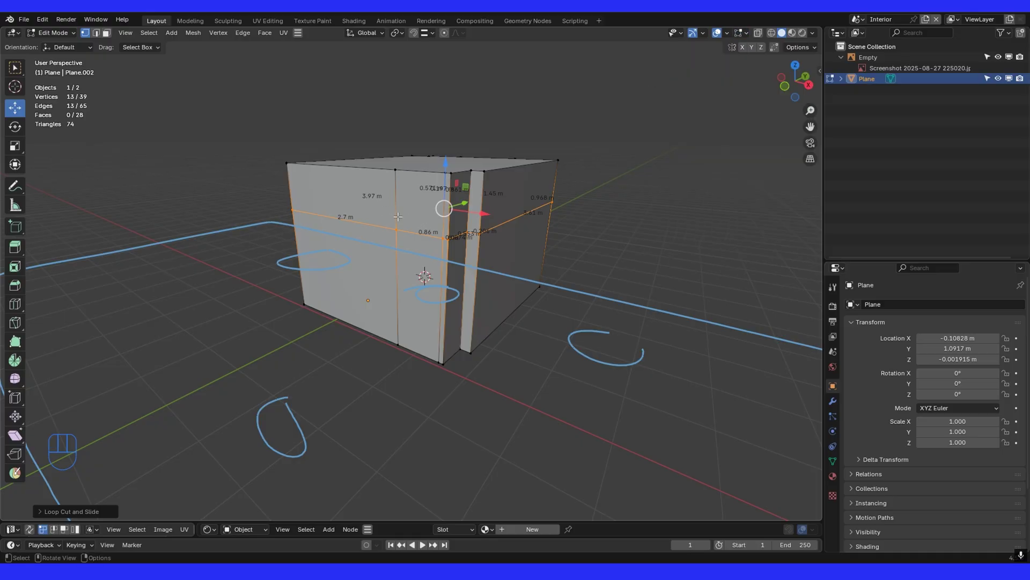
# Step: Place and confirm a horizontal loop cut around the room walls
pyautogui.click(751, 34)
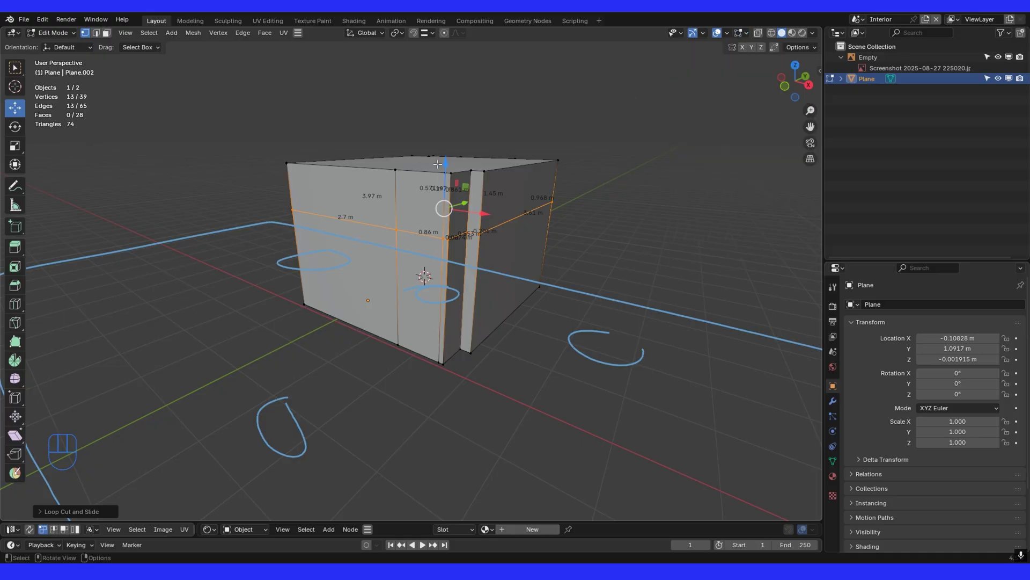
pyautogui.click(55, 37)
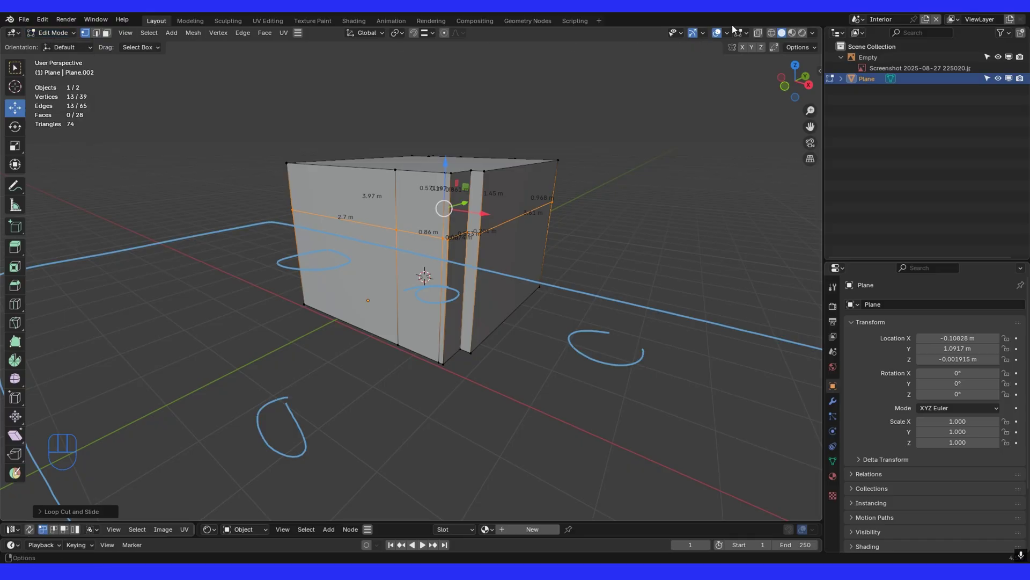
pyautogui.moveTo(746, 37); pyautogui.dragTo(112, 35)
pyautogui.click(20, 189)
# Step: Clear the blue annotation strokes from the Annotate tool's layer
pyautogui.click(109, 57)
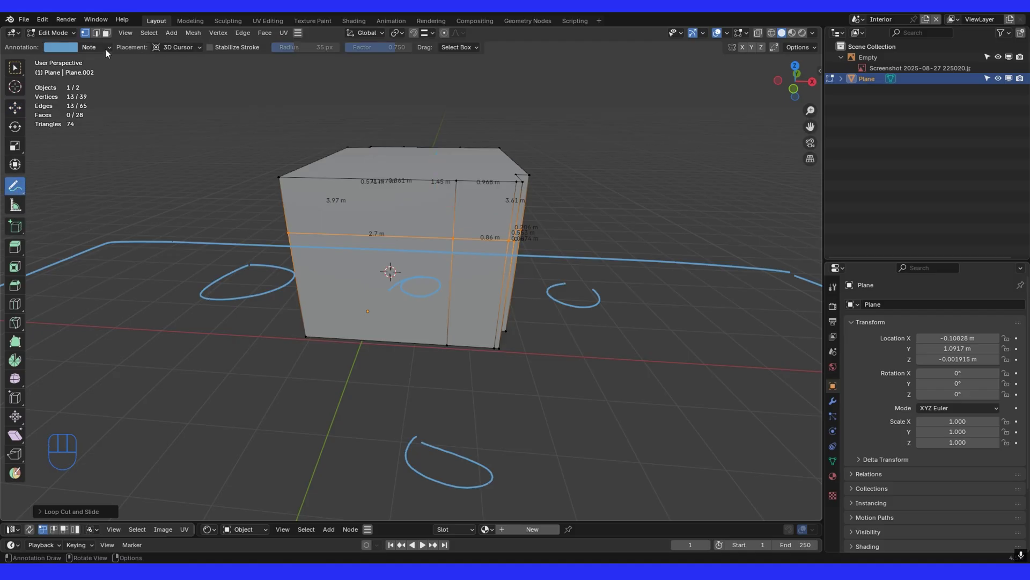
pyautogui.moveTo(110, 52); pyautogui.dragTo(168, 98)
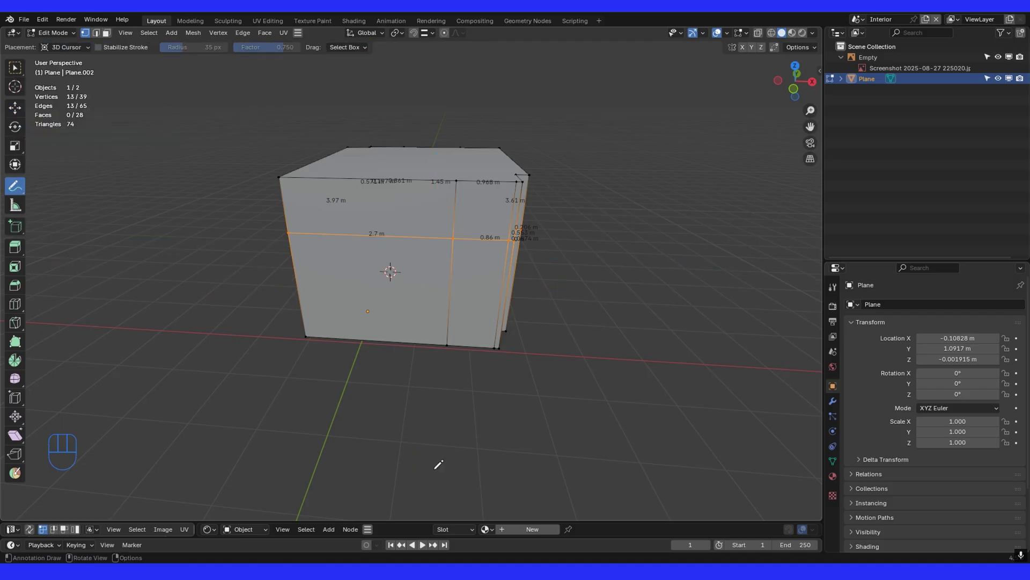
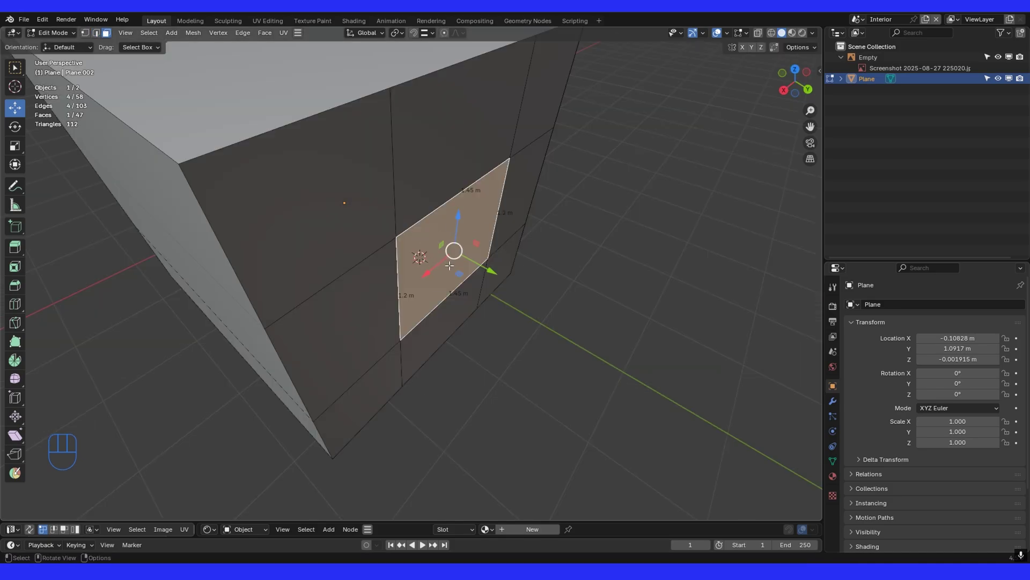
# Step: Extrude the window face about 0.18 m into the wall and bring up the delete options
pyautogui.press('e')
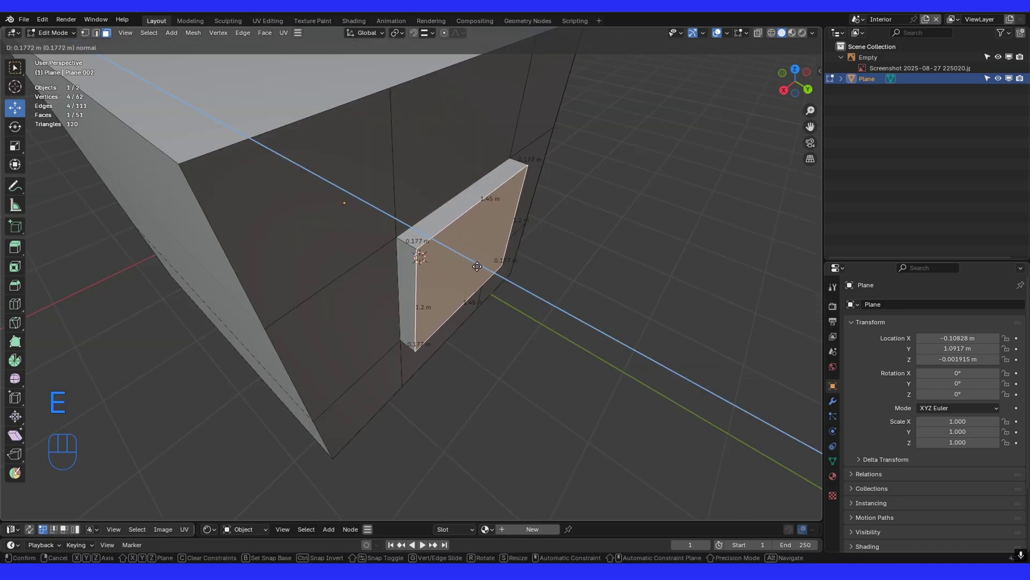
pyautogui.press('Delete')
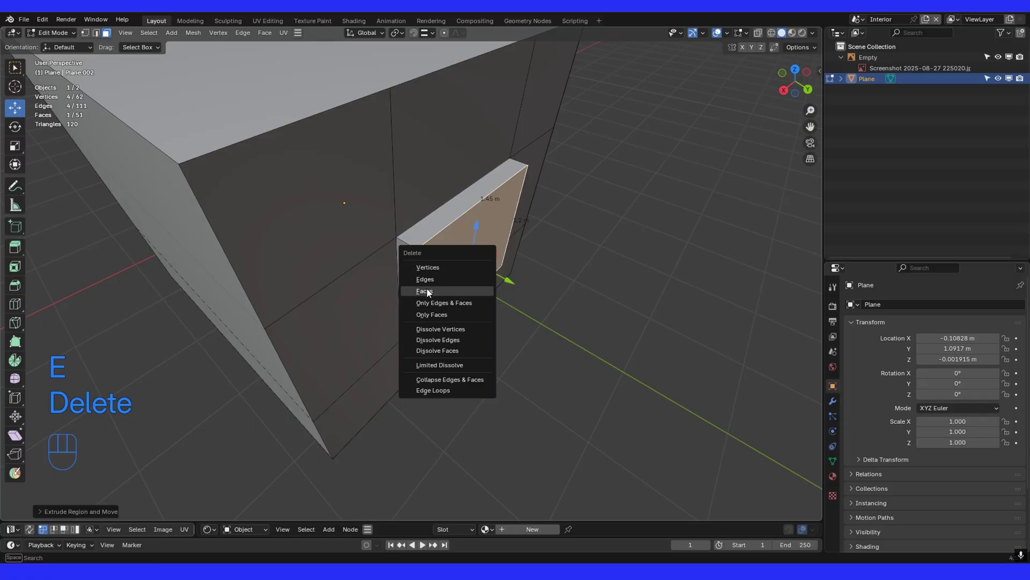
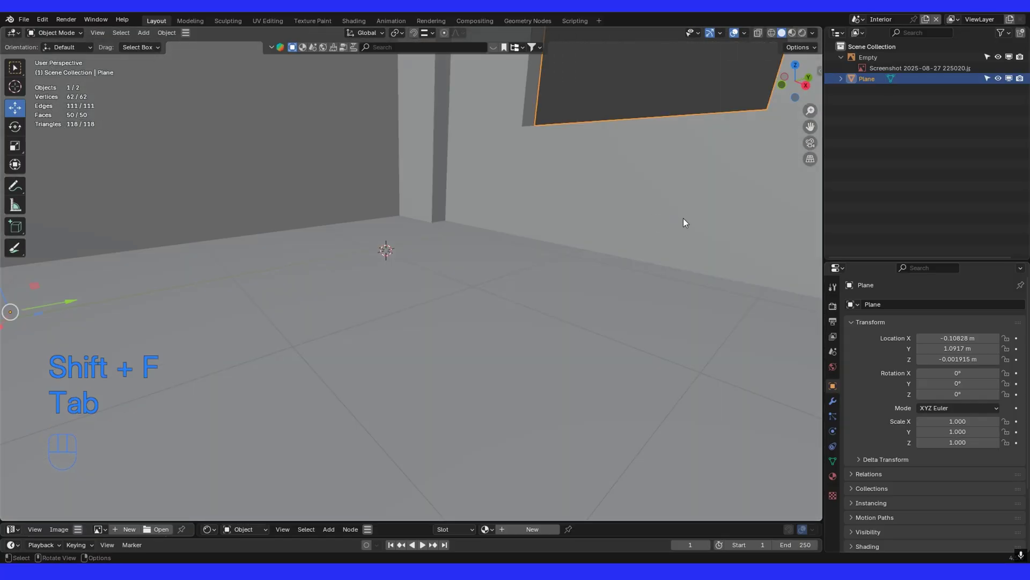
# Step: Orbit around the room and briefly fly inside to look at the walls from within
pyautogui.moveTo(652, 238); pyautogui.dragTo(569, 245)
pyautogui.click(593, 272)
pyautogui.moveTo(513, 248); pyautogui.dragTo(523, 295)
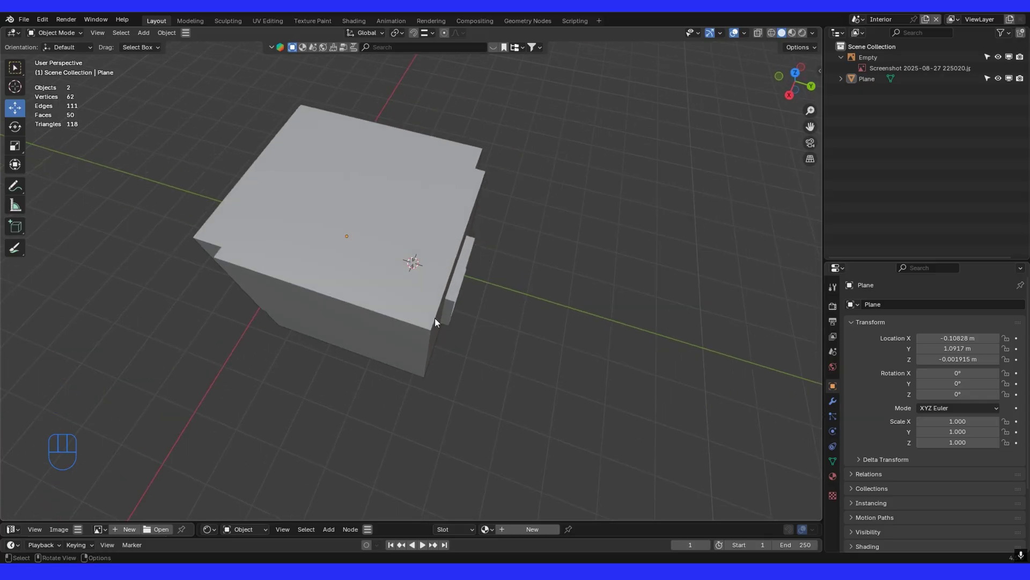
pyautogui.moveTo(448, 342); pyautogui.dragTo(512, 305)
pyautogui.press('shift+f')
pyautogui.press('Tab')
pyautogui.middleClick(552, 285)
pyautogui.moveTo(561, 284); pyautogui.dragTo(565, 255)
pyautogui.middleClick(548, 266)
pyautogui.moveTo(560, 262); pyautogui.dragTo(554, 287)
pyautogui.middleClick(556, 293)
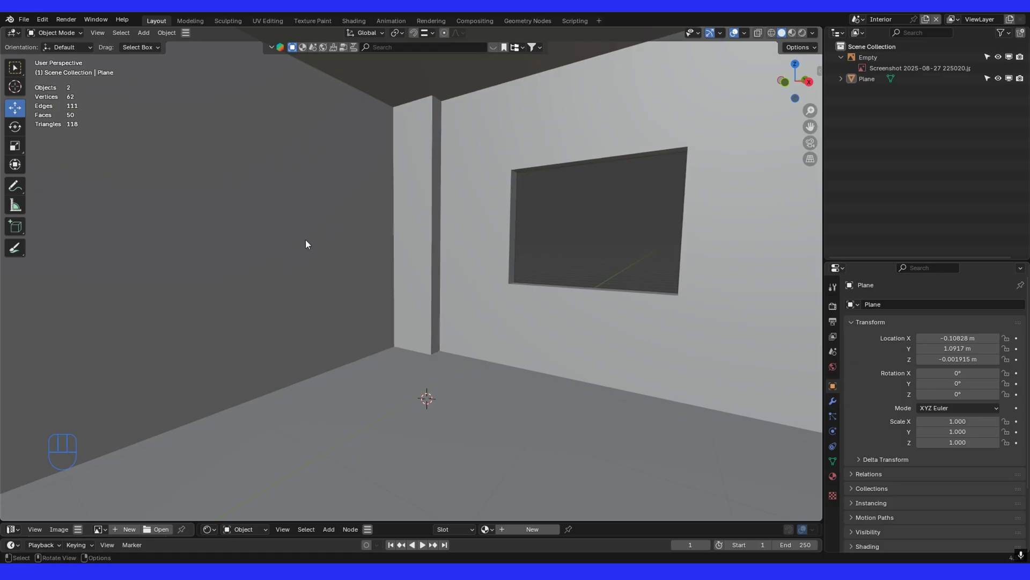
# Step: Inspect the window wall from inside and turn off the red Face Orientation overlay
pyautogui.moveTo(401, 291); pyautogui.dragTo(339, 327)
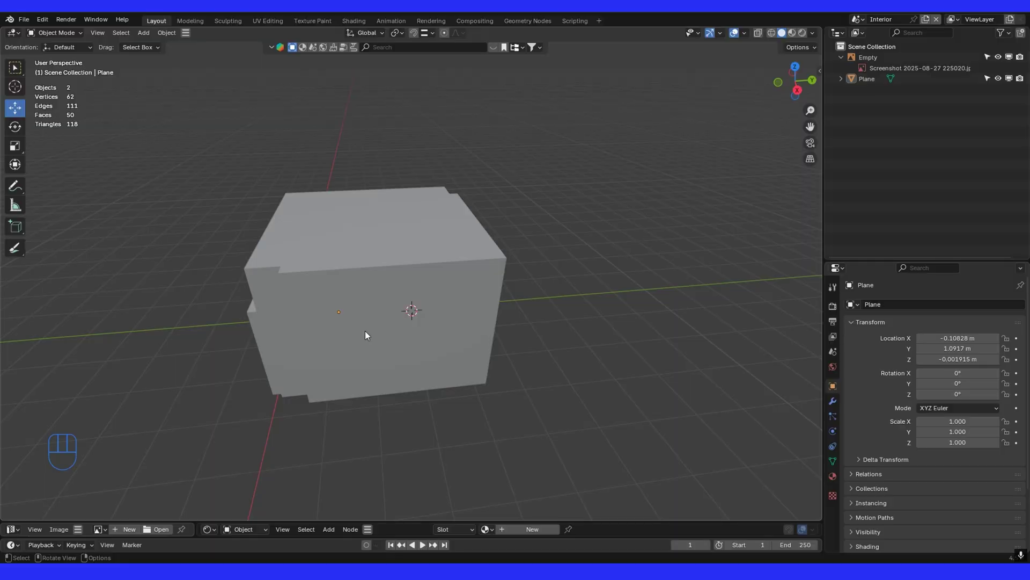
pyautogui.moveTo(406, 327); pyautogui.dragTo(446, 305)
pyautogui.moveTo(427, 299); pyautogui.dragTo(407, 305)
pyautogui.moveTo(416, 304); pyautogui.dragTo(463, 315)
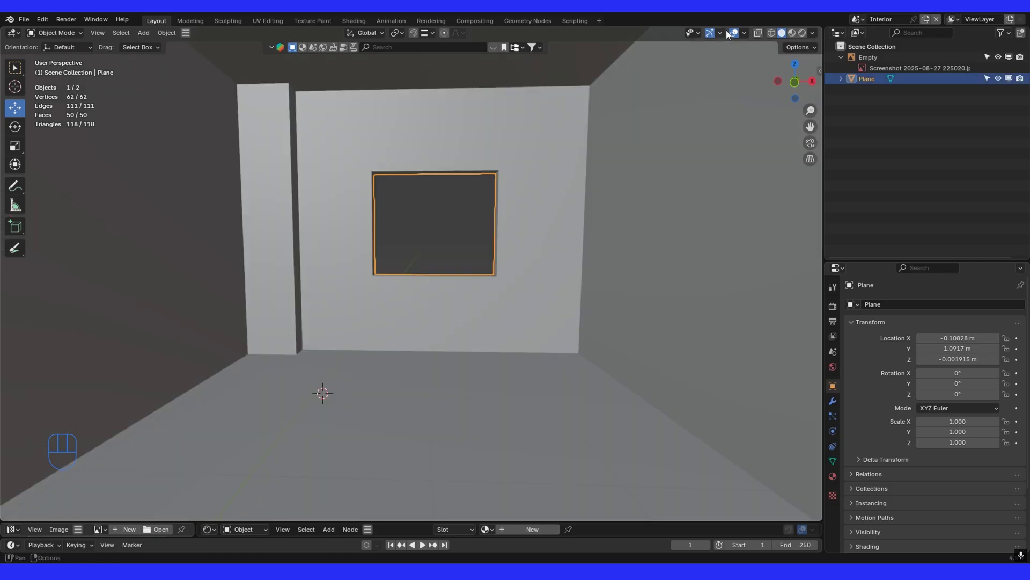
pyautogui.moveTo(725, 39); pyautogui.dragTo(448, 304)
pyautogui.moveTo(405, 283); pyautogui.dragTo(429, 287)
pyautogui.moveTo(402, 287); pyautogui.dragTo(364, 292)
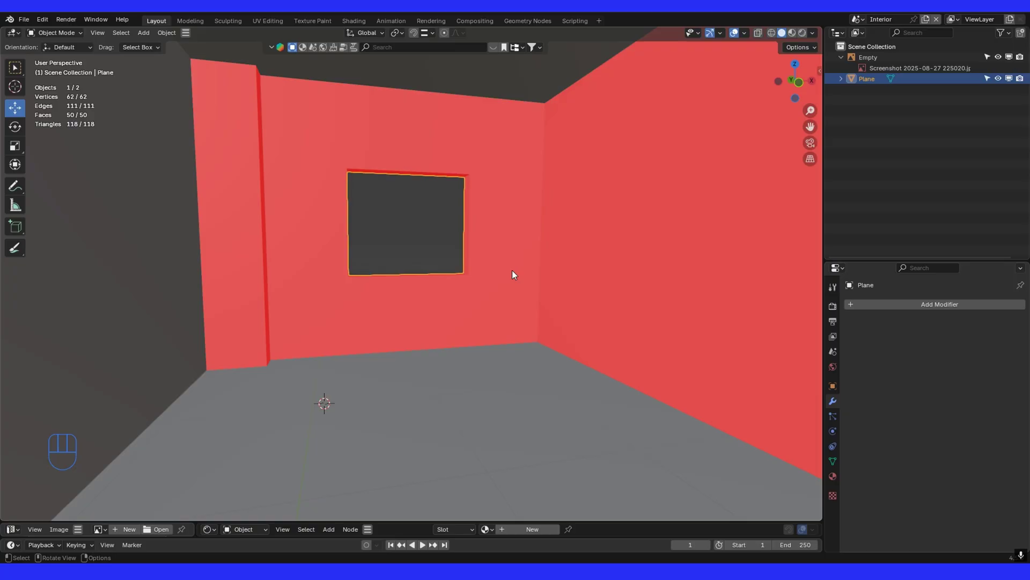
pyautogui.click(548, 205)
pyautogui.moveTo(602, 219); pyautogui.dragTo(569, 236)
pyautogui.moveTo(557, 268); pyautogui.dragTo(584, 261)
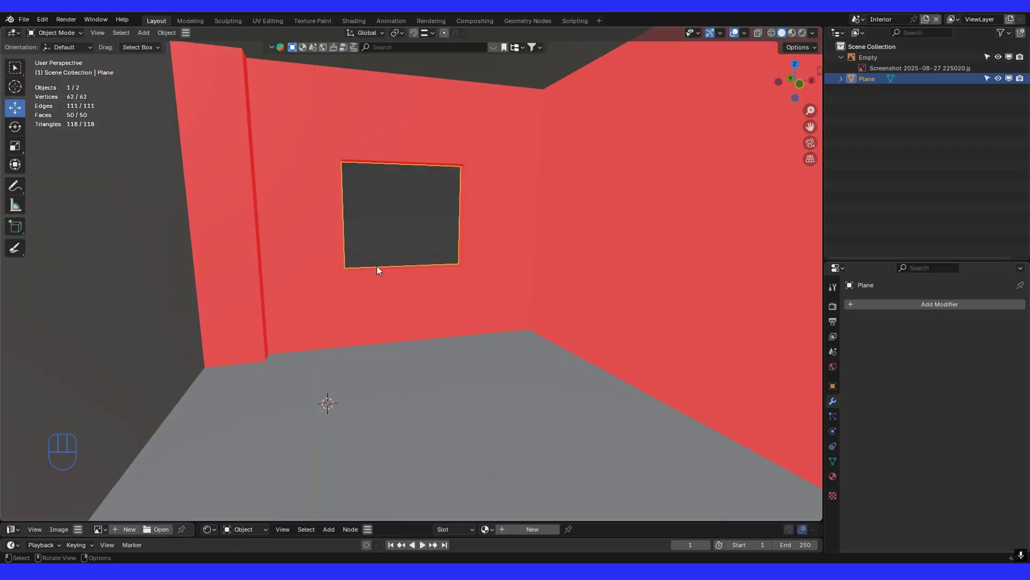
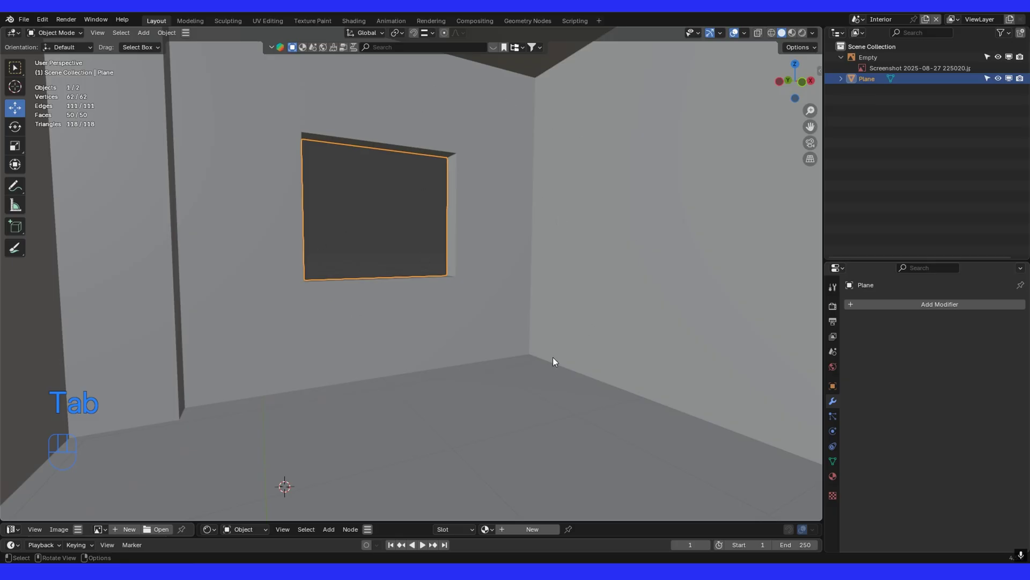
# Step: Fly down toward the floor inside the room and start first-person walk navigation
pyautogui.middleClick(588, 327)
pyautogui.press('shift+f')
pyautogui.moveTo(647, 282); pyautogui.dragTo(413, 298)
pyautogui.moveTo(340, 323); pyautogui.dragTo(377, 356)
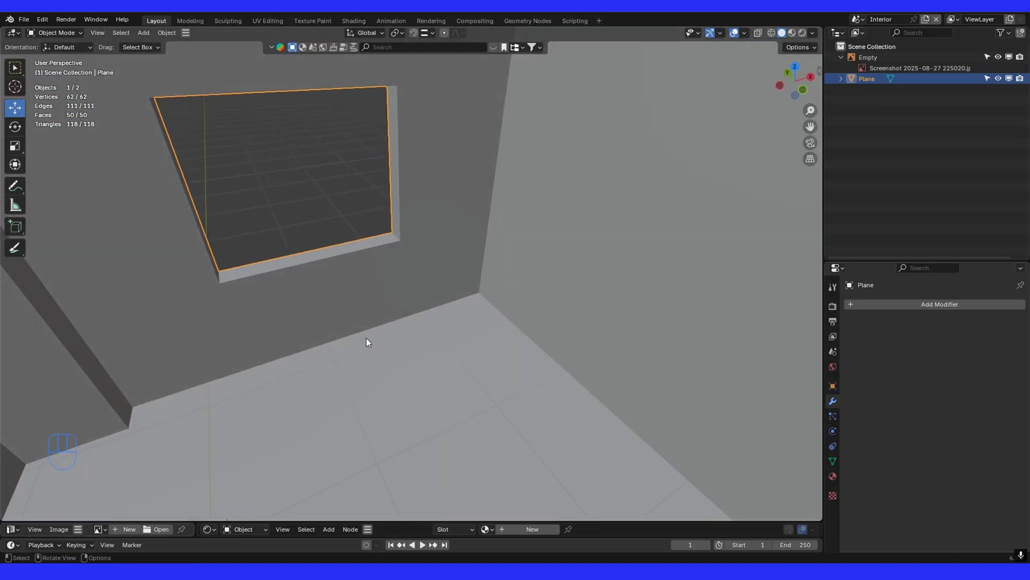
pyautogui.moveTo(109, 32); pyautogui.dragTo(573, 331)
pyautogui.middleClick(573, 328)
pyautogui.press('shift+f')
pyautogui.press('shift+g')
# Step: Walk through the room in first person toward the window opening using WASD
pyautogui.press('w')
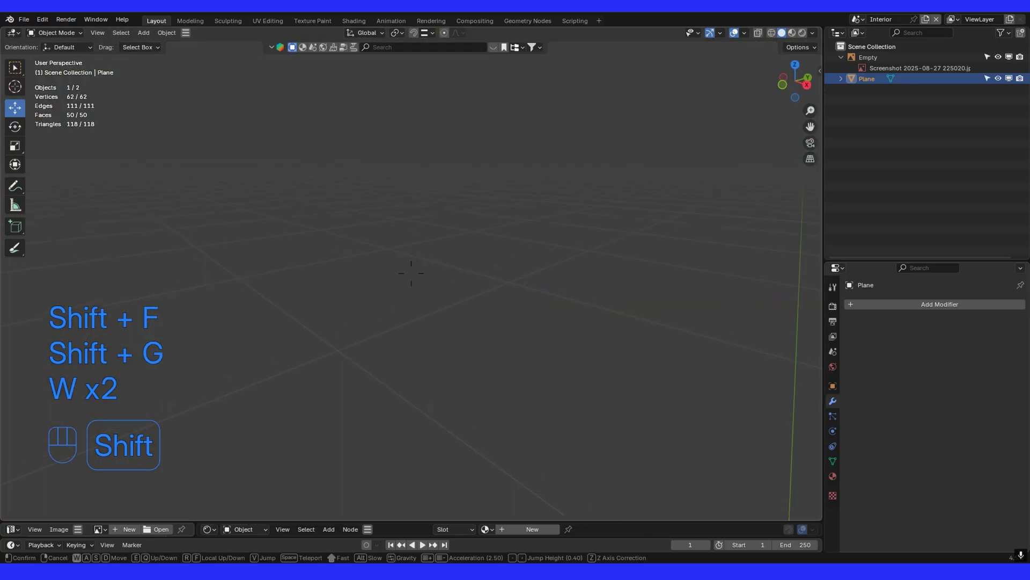
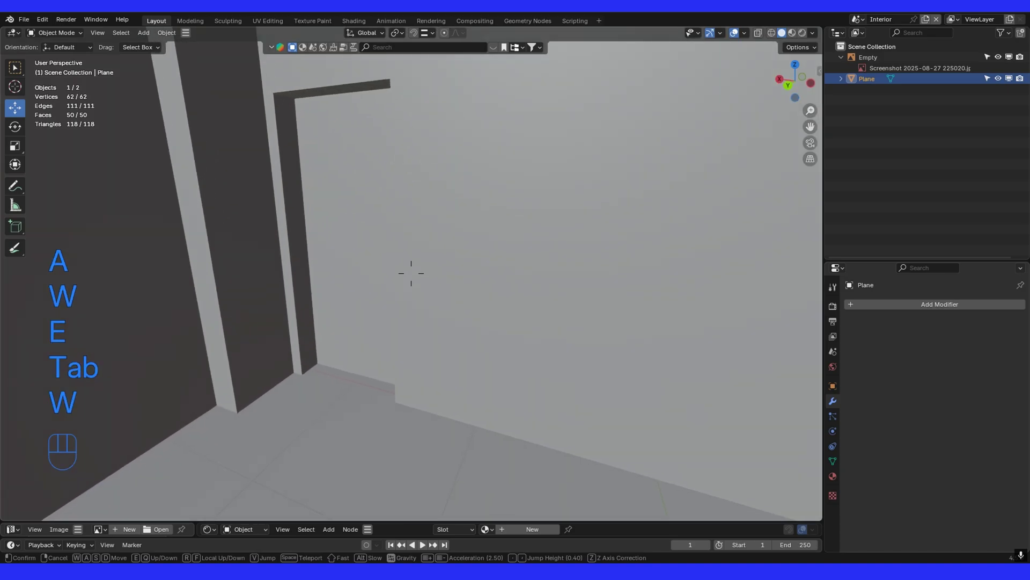
pyautogui.press('w')
pyautogui.press('w')
pyautogui.press('w')
pyautogui.press('w')
pyautogui.press('a')
pyautogui.press('s')
pyautogui.press('d')
pyautogui.press('w')
pyautogui.press('s')
pyautogui.press('d')
pyautogui.press('w')
pyautogui.press('a')
pyautogui.press('s')
pyautogui.press('d')
pyautogui.press('w')
pyautogui.press('a')
pyautogui.press('d')
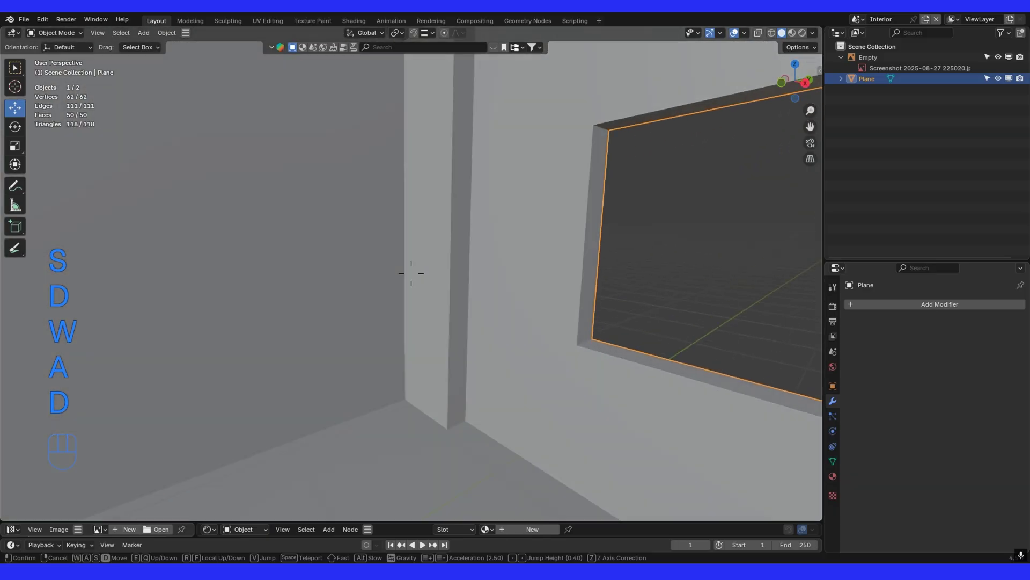
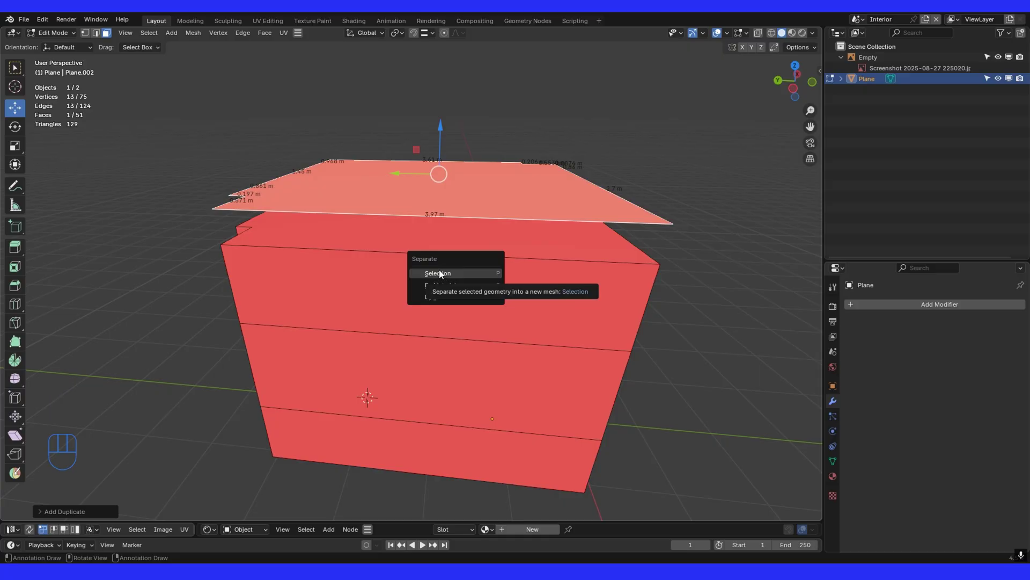
# Step: Separate the duplicated top face into its own object Plane.001 and select it
pyautogui.press('Tab')
pyautogui.click(315, 190)
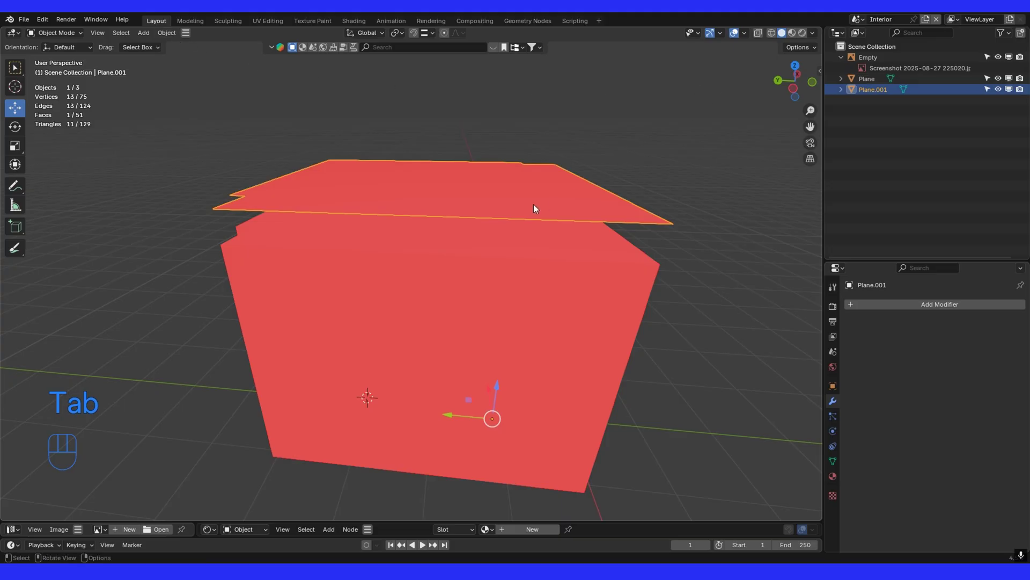
pyautogui.moveTo(539, 199); pyautogui.dragTo(569, 176)
pyautogui.moveTo(503, 388); pyautogui.dragTo(566, 397)
pyautogui.middleClick(566, 397)
pyautogui.rightClick(565, 398)
pyautogui.moveTo(646, 279); pyautogui.dragTo(596, 301)
pyautogui.moveTo(752, 37); pyautogui.dragTo(618, 253)
pyautogui.middleClick(518, 267)
pyautogui.click(537, 172)
pyautogui.moveTo(588, 228); pyautogui.dragTo(558, 235)
# Step: Extrude all of Plane.001 about 0.17 m to thicken it into a ceiling slab
pyautogui.press('Tab')
pyautogui.press('a')
pyautogui.press('e')
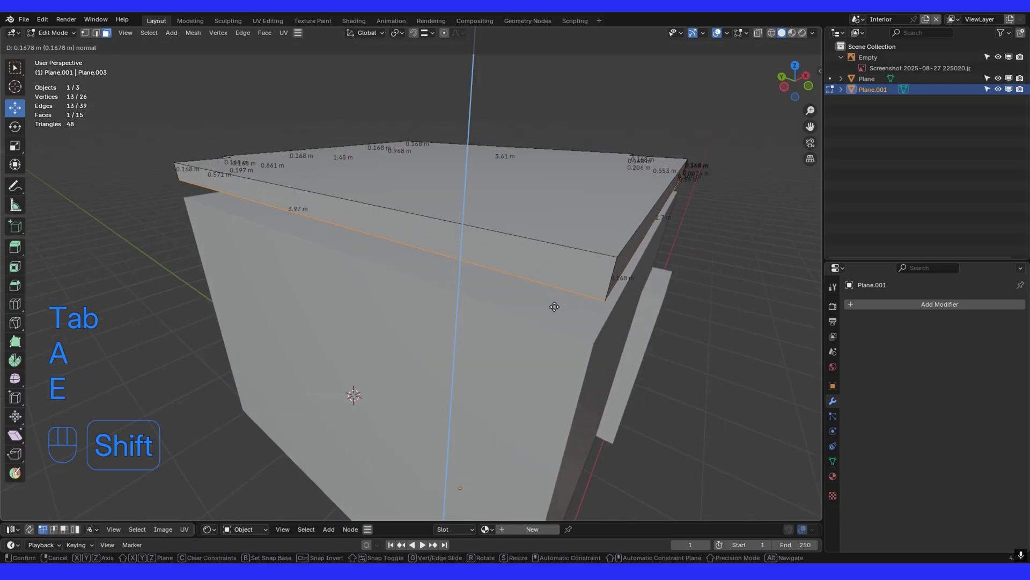
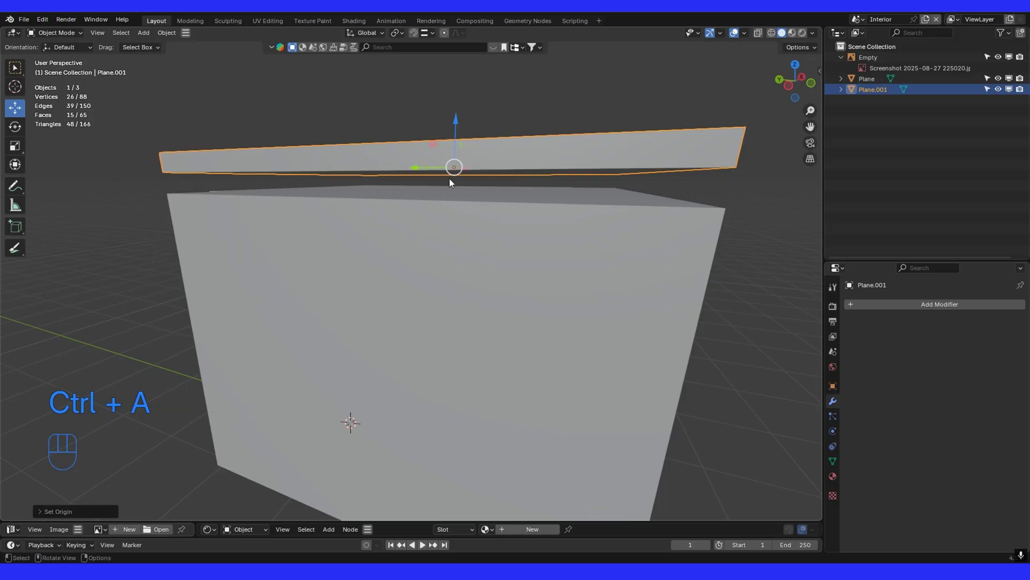
# Step: Lower the Plane.001 slab down toward the tops of the room walls
pyautogui.moveTo(512, 215); pyautogui.dragTo(534, 211)
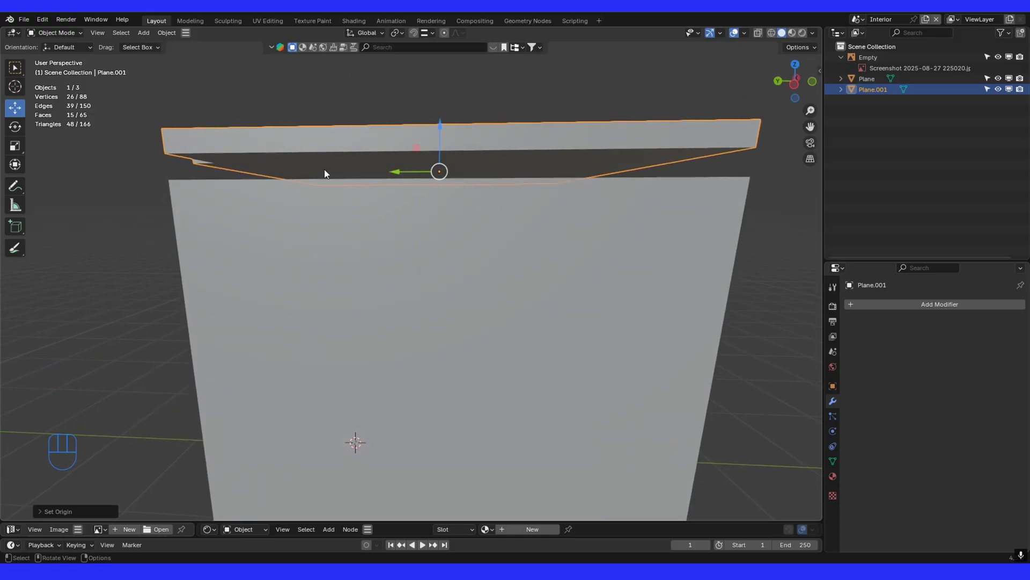
pyautogui.moveTo(226, 168); pyautogui.dragTo(238, 214)
pyautogui.moveTo(237, 215); pyautogui.dragTo(248, 238)
pyautogui.moveTo(383, 292); pyautogui.dragTo(404, 237)
pyautogui.moveTo(413, 170); pyautogui.dragTo(414, 208)
pyautogui.moveTo(412, 208); pyautogui.dragTo(554, 230)
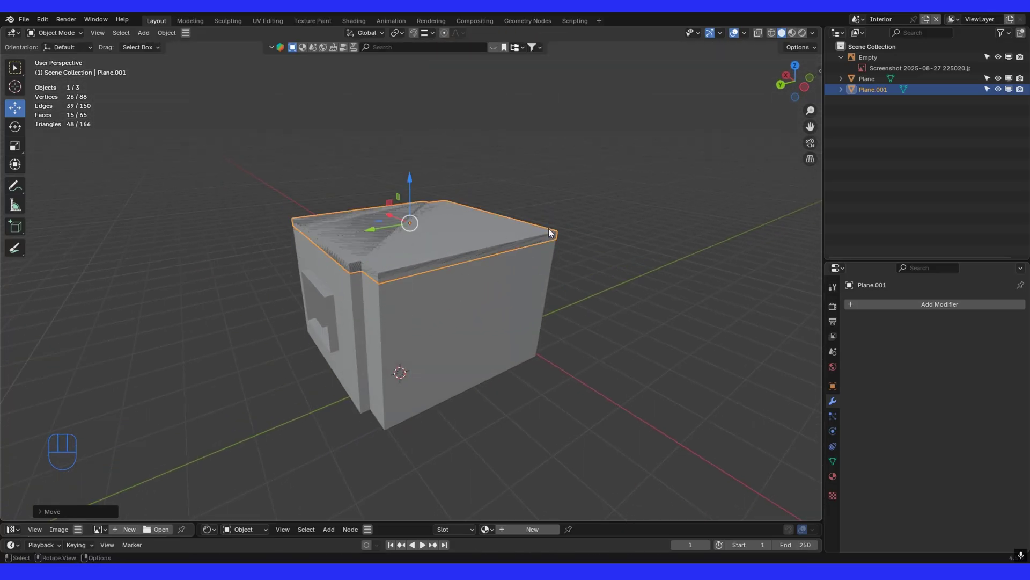
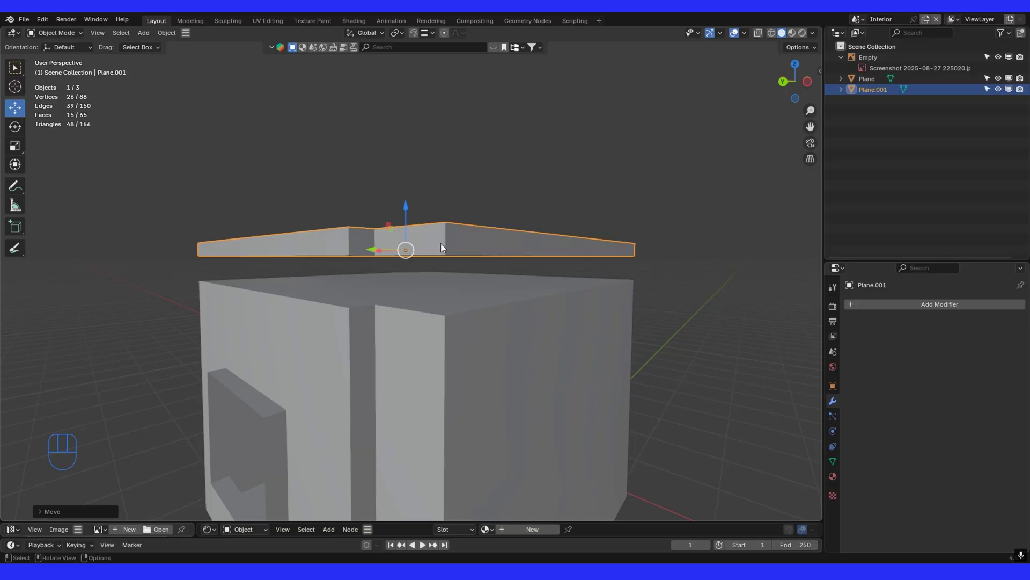
# Step: Enable edge snapping and set the slab flush on the wall tops, aligned with the floor plan
pyautogui.middleClick(431, 254)
pyautogui.moveTo(411, 222); pyautogui.dragTo(407, 272)
pyautogui.moveTo(404, 260); pyautogui.dragTo(459, 243)
pyautogui.moveTo(434, 35); pyautogui.dragTo(418, 36)
pyautogui.click(402, 256)
pyautogui.click(419, 33)
pyautogui.moveTo(405, 248); pyautogui.dragTo(522, 244)
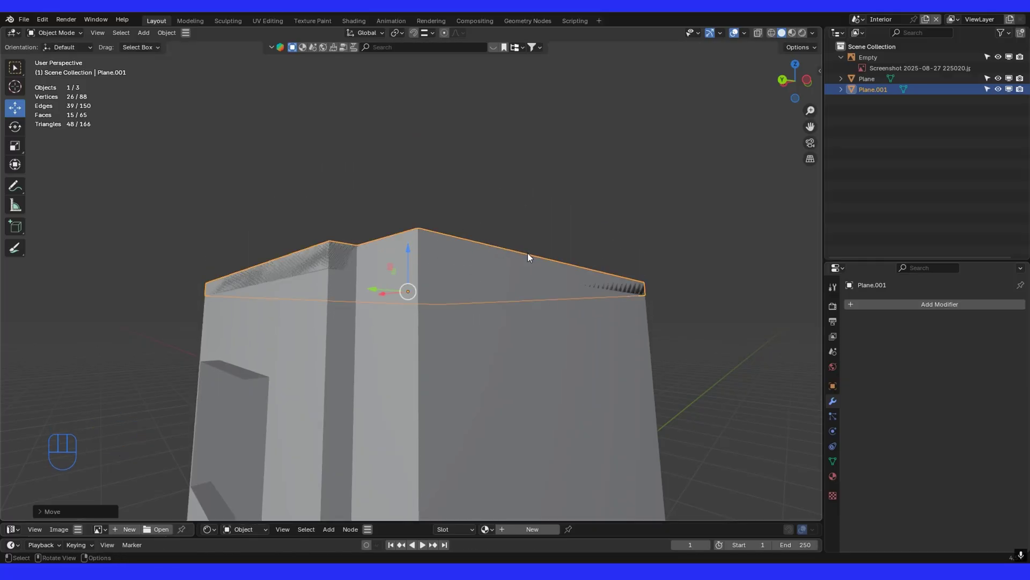
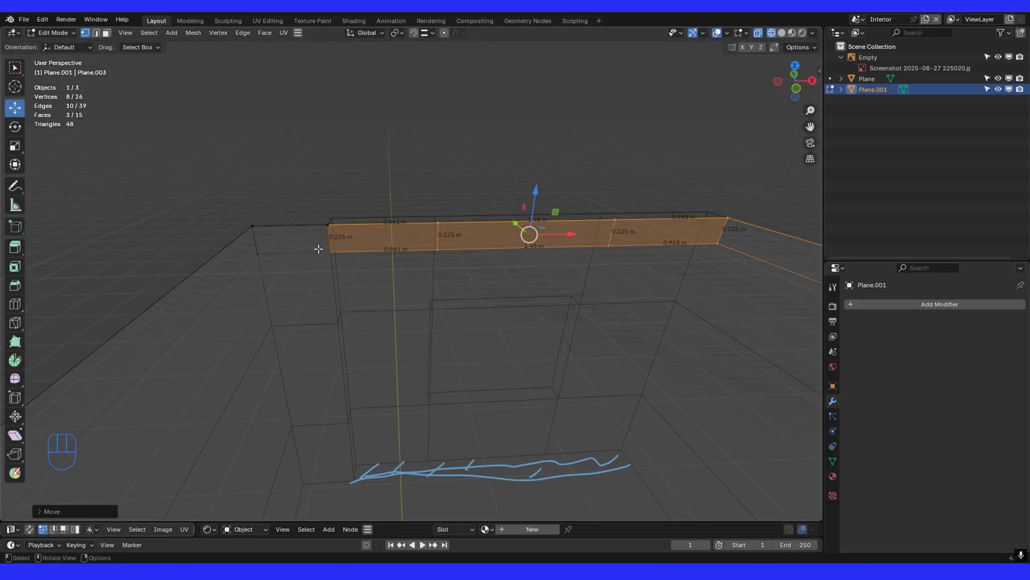
# Step: Select all slab geometry and merge its overlapping vertices by distance (4 removed)
pyautogui.press('a')
pyautogui.press('m')
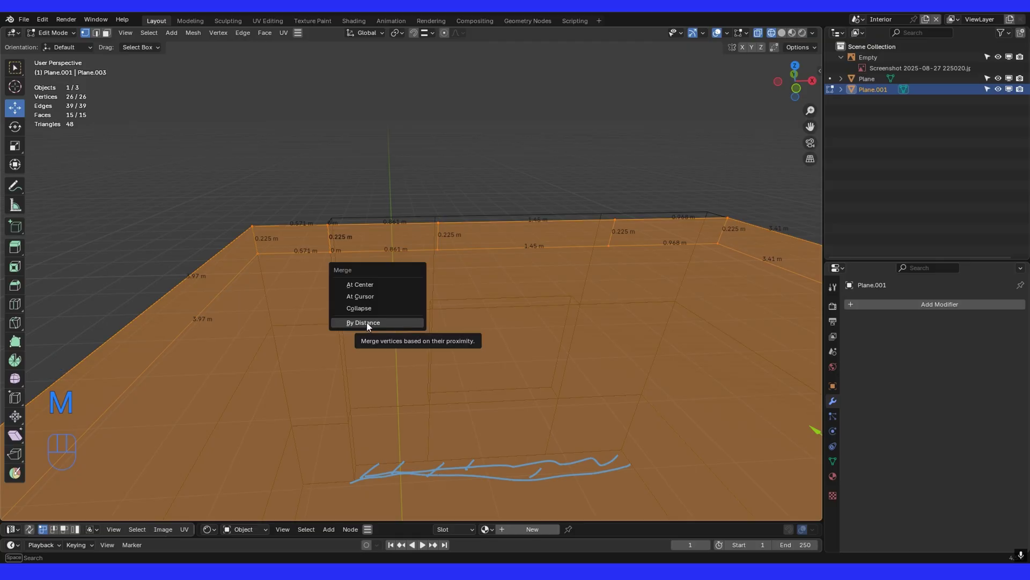
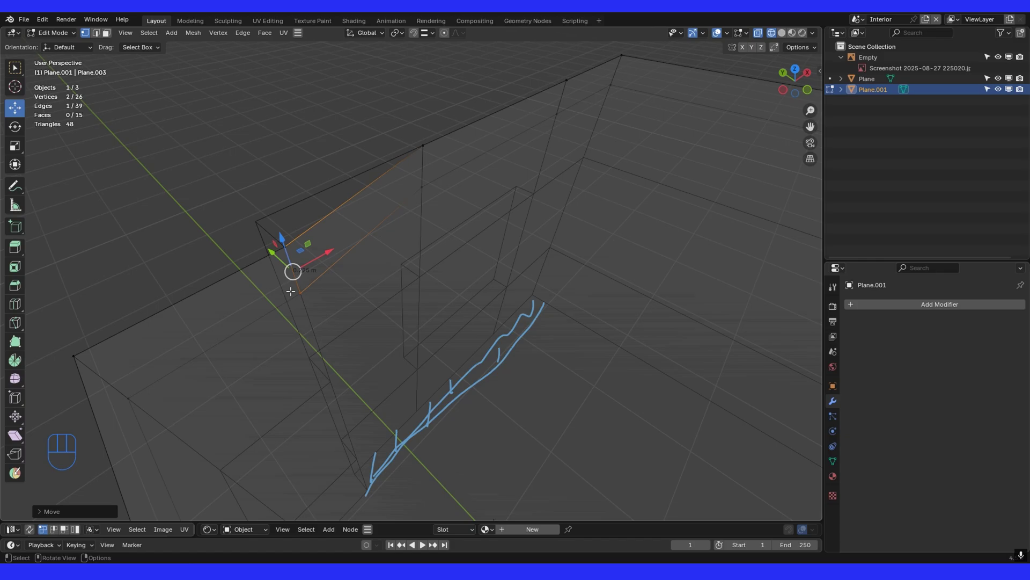
pyautogui.press('ctrl+z')
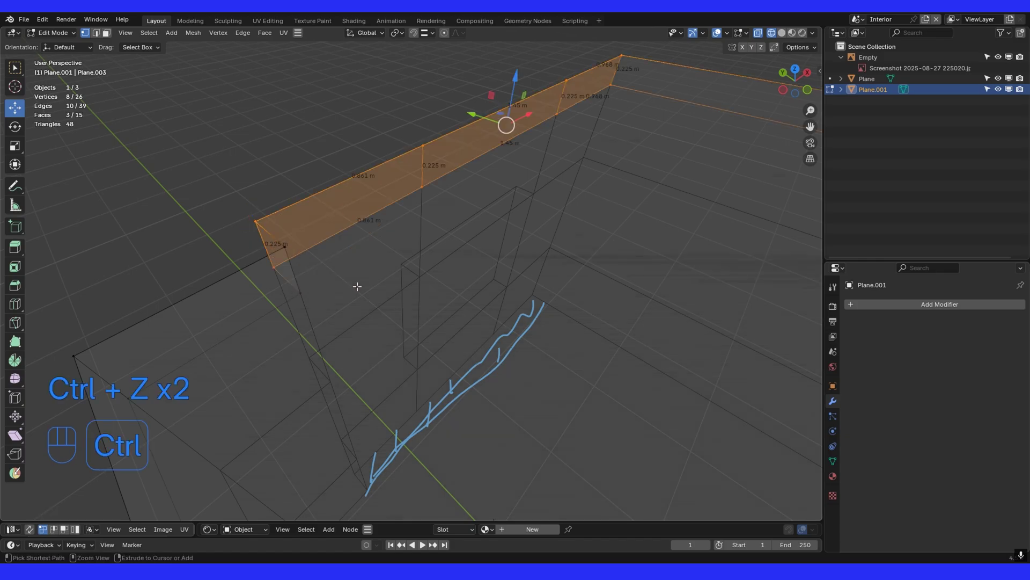
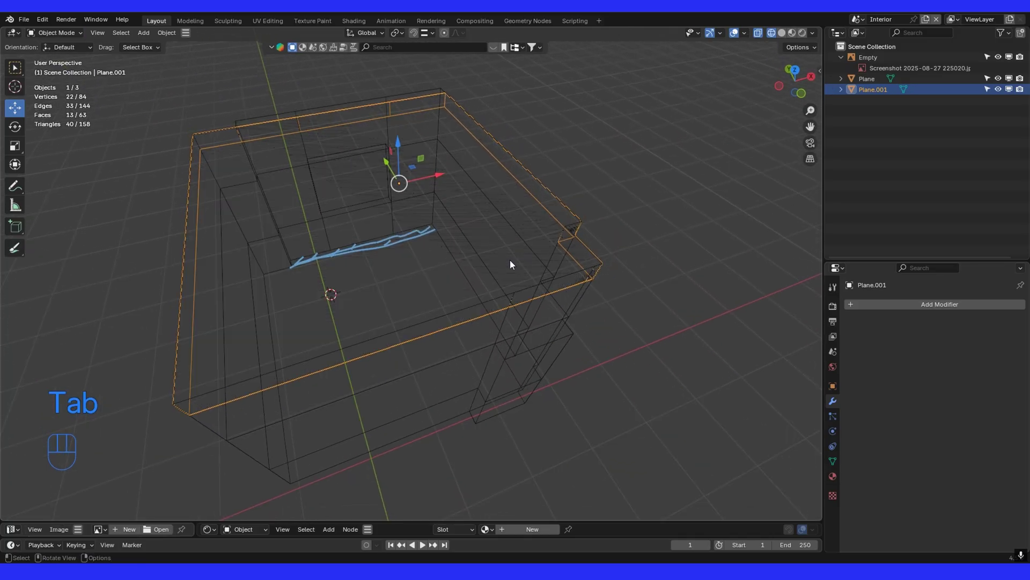
# Step: Leave the slab, select the room Plane object in top view and enter its Edit Mode
pyautogui.press('KP_7')
pyautogui.moveTo(616, 269); pyautogui.dragTo(570, 245)
pyautogui.moveTo(406, 176); pyautogui.dragTo(445, 160)
pyautogui.click(459, 248)
pyautogui.click(343, 368)
pyautogui.click(394, 386)
pyautogui.rightClick(394, 385)
pyautogui.moveTo(462, 401); pyautogui.dragTo(439, 404)
pyautogui.click(405, 405)
pyautogui.moveTo(405, 406); pyautogui.dragTo(450, 423)
pyautogui.moveTo(404, 398); pyautogui.dragTo(531, 286)
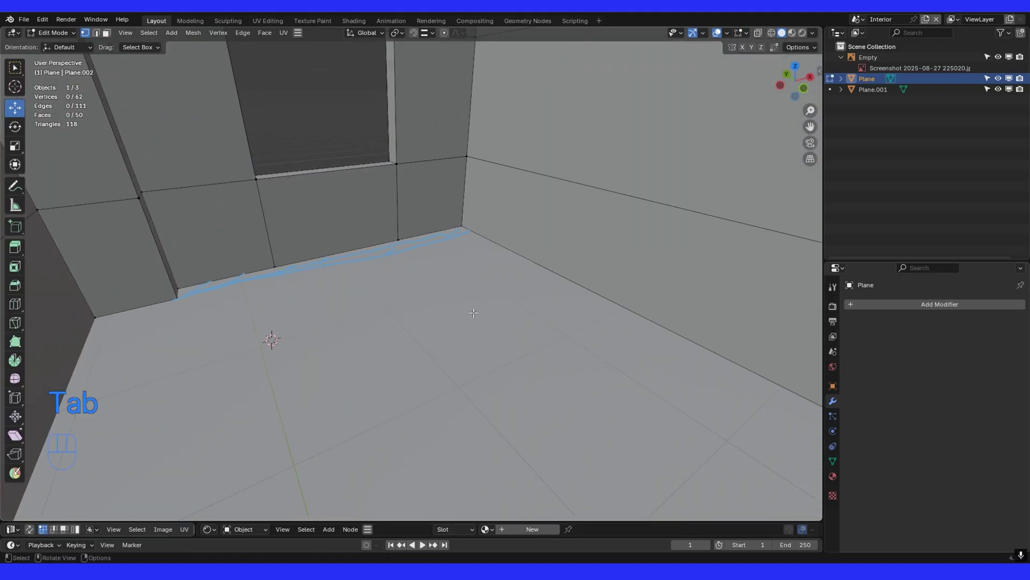
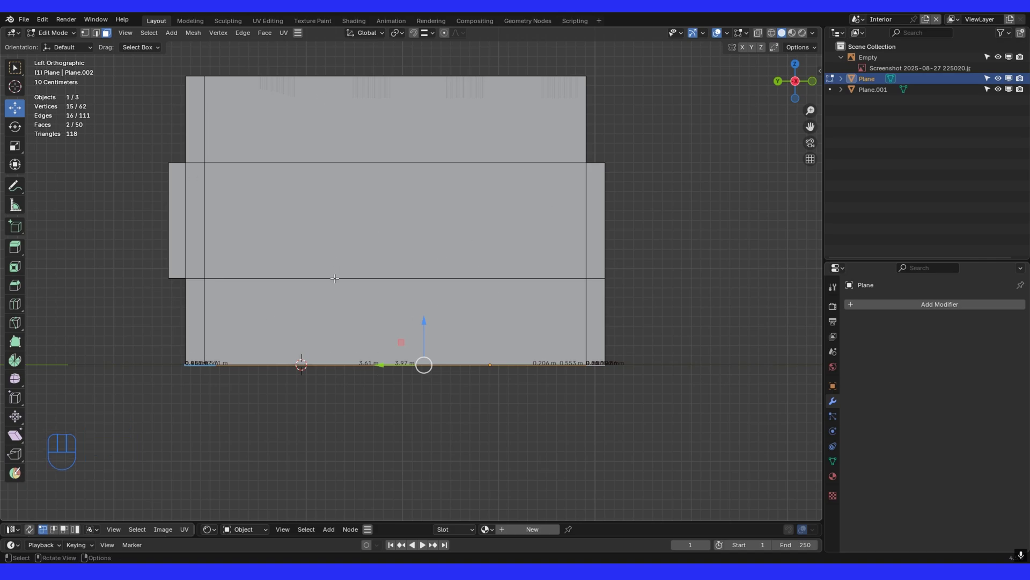
# Step: In X-ray view, separate the floor faces from the room as Plane.002
pyautogui.press('shift+z')
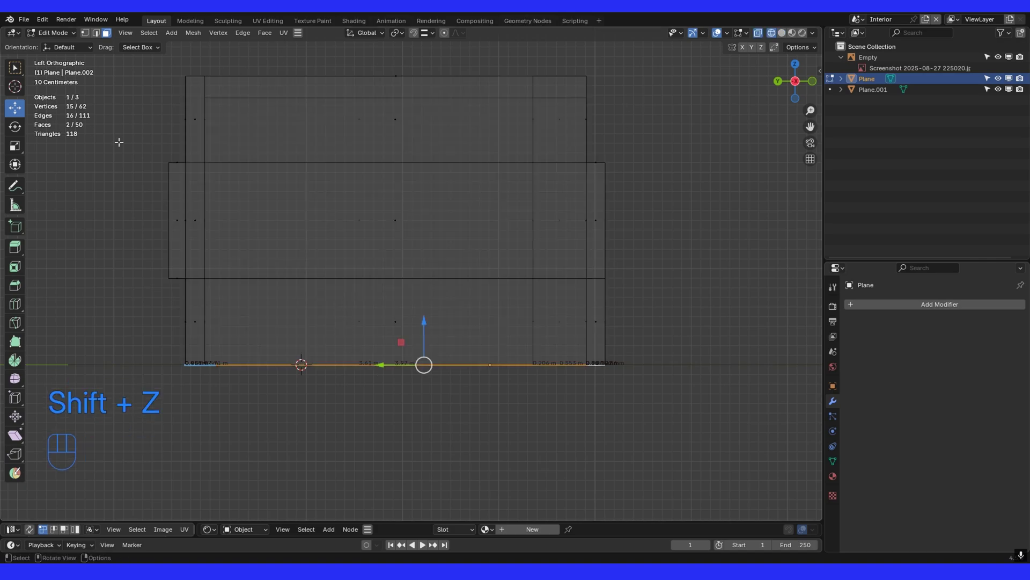
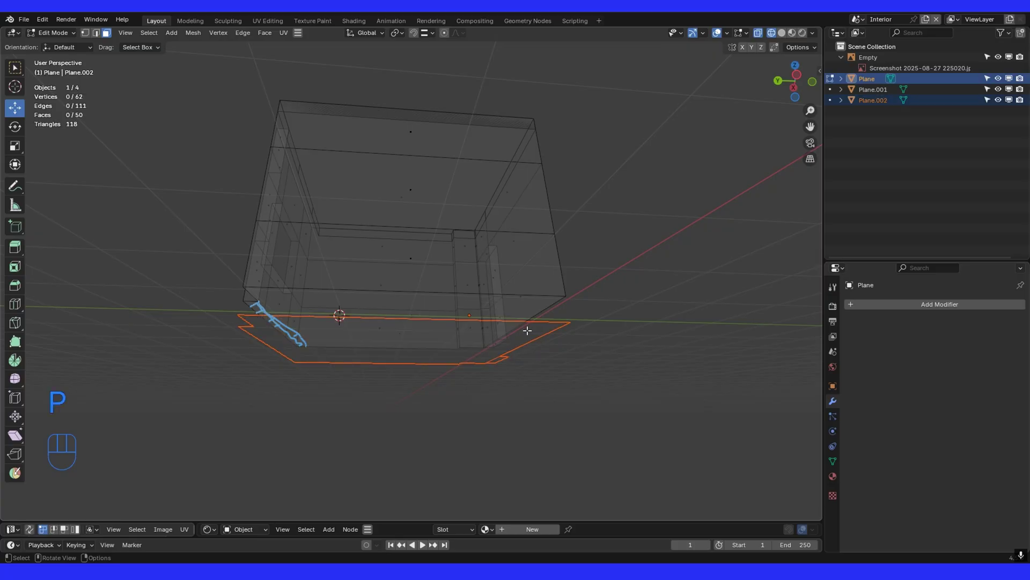
pyautogui.press('Tab')
pyautogui.middleClick(520, 350)
pyautogui.moveTo(172, 39); pyautogui.dragTo(323, 86)
# Step: Duplicate the floor as Plane.003 and convert it into a face-less floor outline
pyautogui.press('shift+d')
pyautogui.moveTo(410, 309); pyautogui.dragTo(414, 328)
pyautogui.middleClick(477, 342)
pyautogui.moveTo(381, 308); pyautogui.dragTo(374, 336)
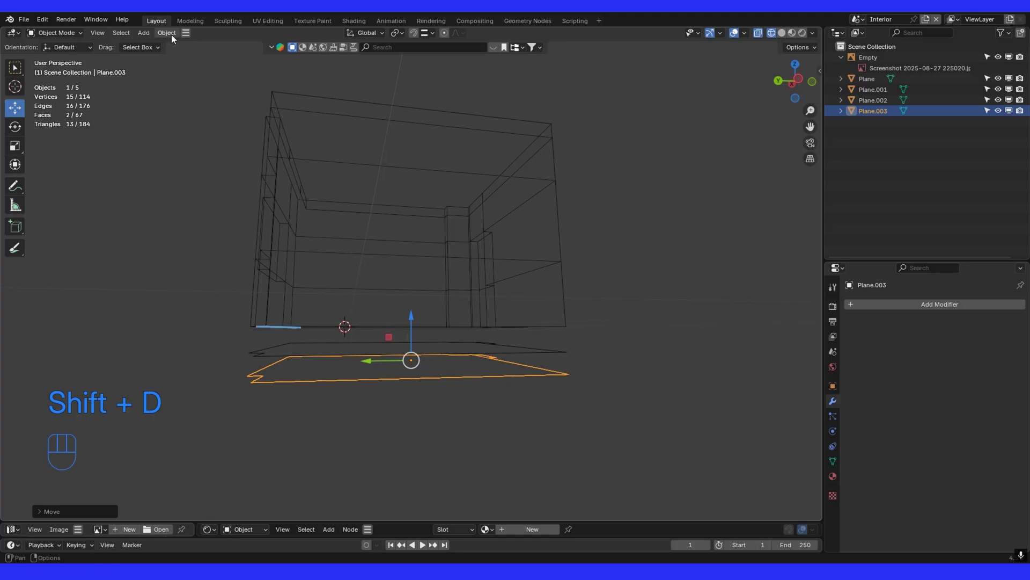
pyautogui.moveTo(176, 38); pyautogui.dragTo(156, 103)
pyautogui.moveTo(177, 34); pyautogui.dragTo(487, 387)
pyautogui.middleClick(486, 387)
pyautogui.moveTo(489, 363); pyautogui.dragTo(512, 305)
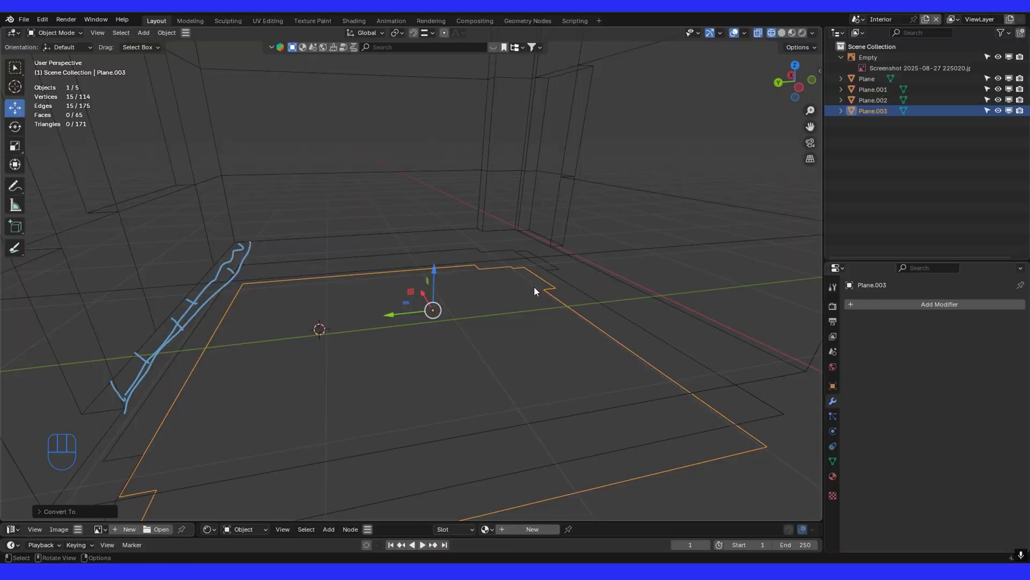
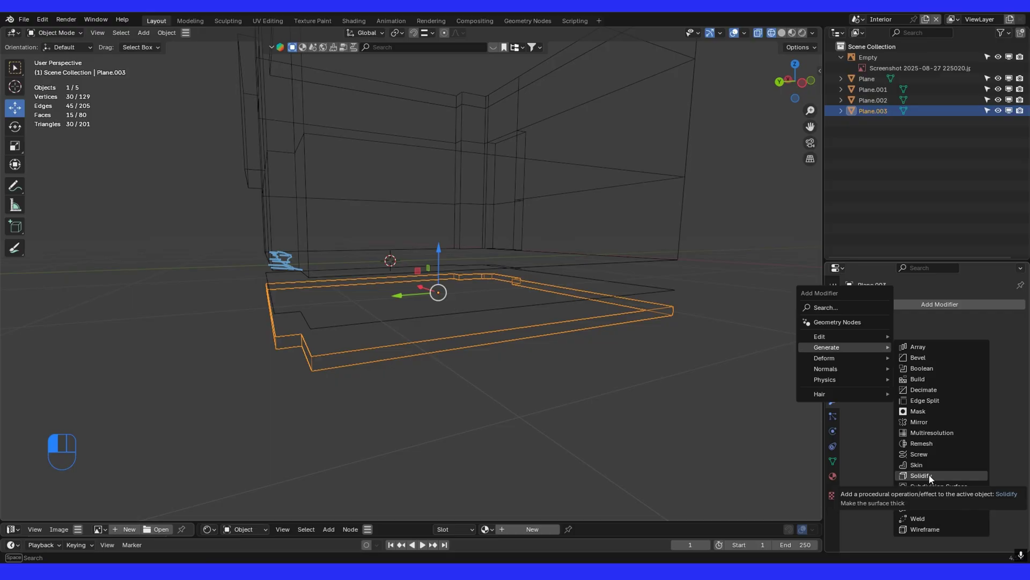
# Step: Add a Solidify modifier to Plane.003, 0.01 m thick with offset 1, forming a thin floor border
pyautogui.moveTo(966, 335); pyautogui.dragTo(950, 361)
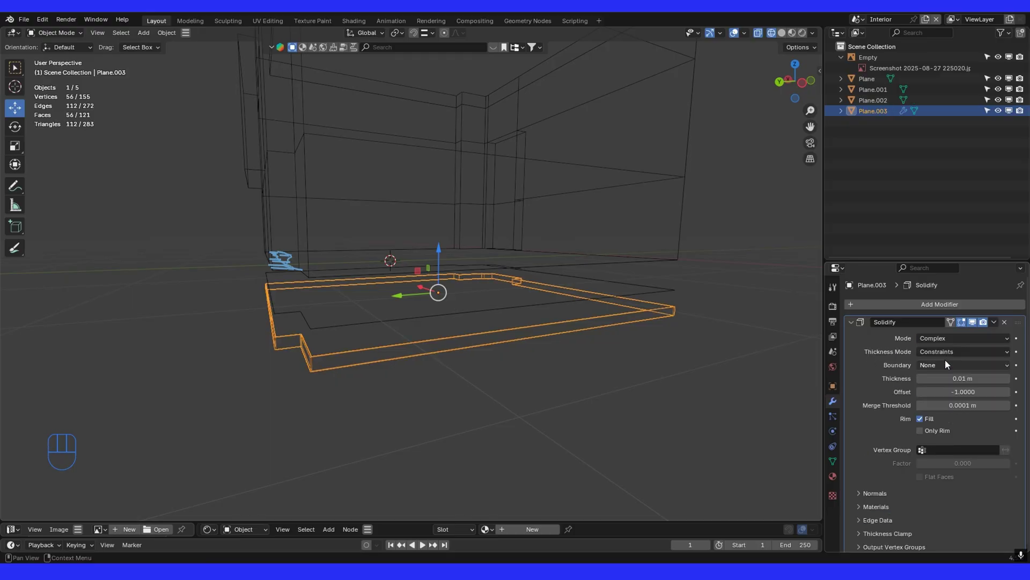
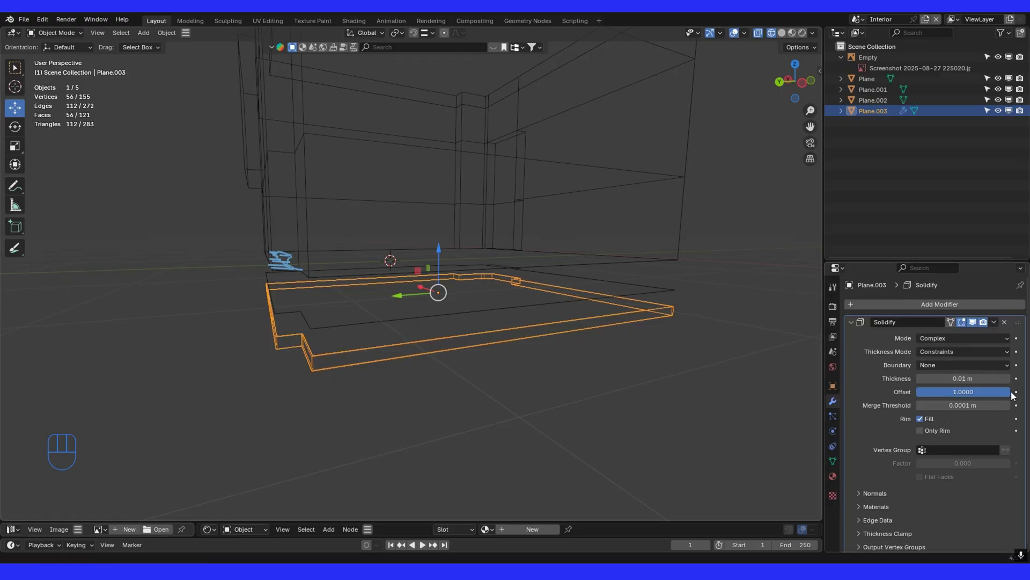
pyautogui.click(628, 293)
pyautogui.click(468, 232)
pyautogui.click(395, 375)
pyautogui.moveTo(466, 263); pyautogui.dragTo(468, 193)
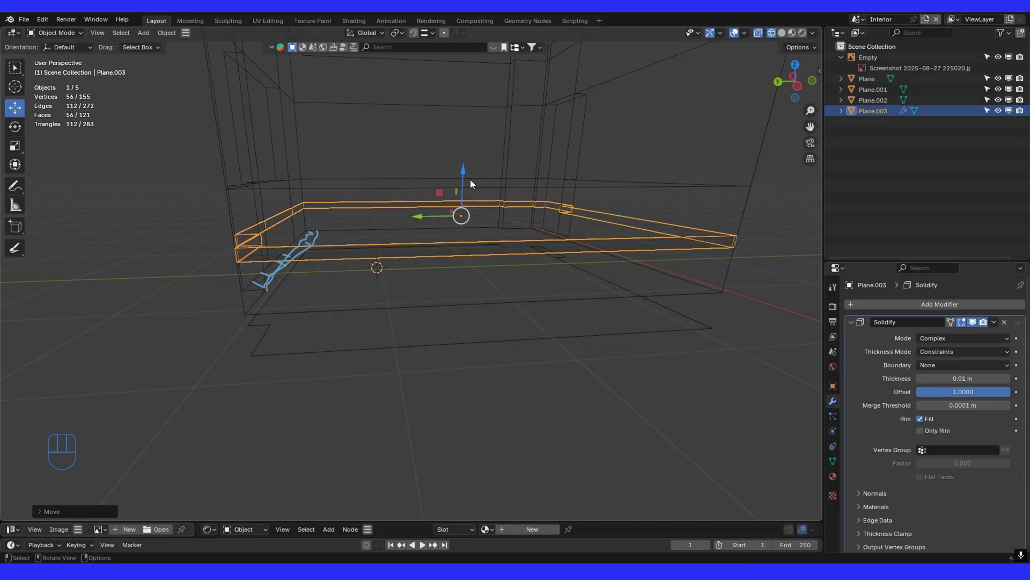
pyautogui.moveTo(469, 173); pyautogui.dragTo(598, 245)
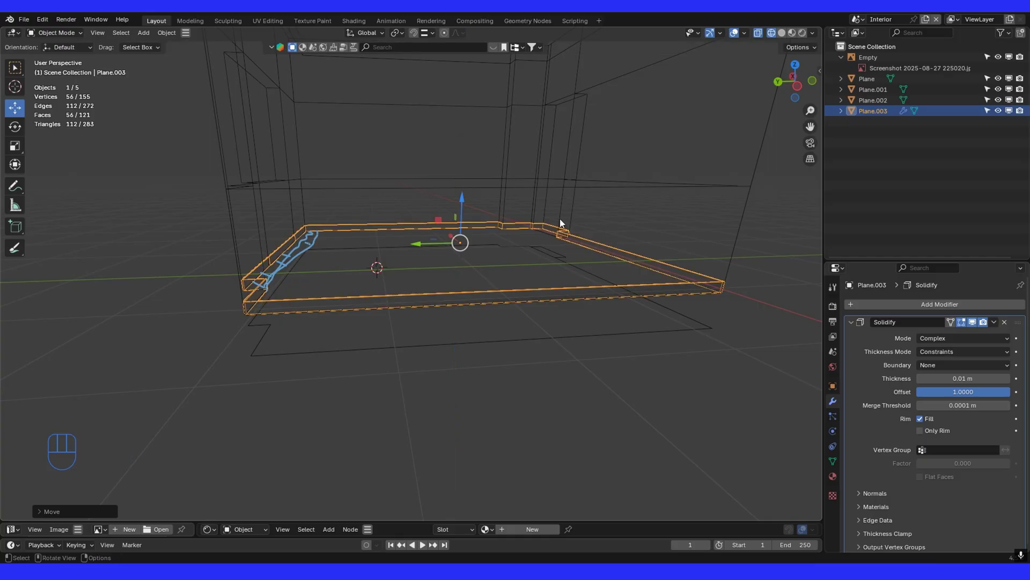
pyautogui.moveTo(531, 290); pyautogui.dragTo(495, 308)
pyautogui.moveTo(570, 264); pyautogui.dragTo(505, 303)
pyautogui.click(784, 36)
pyautogui.moveTo(615, 214); pyautogui.dragTo(595, 201)
pyautogui.click(424, 206)
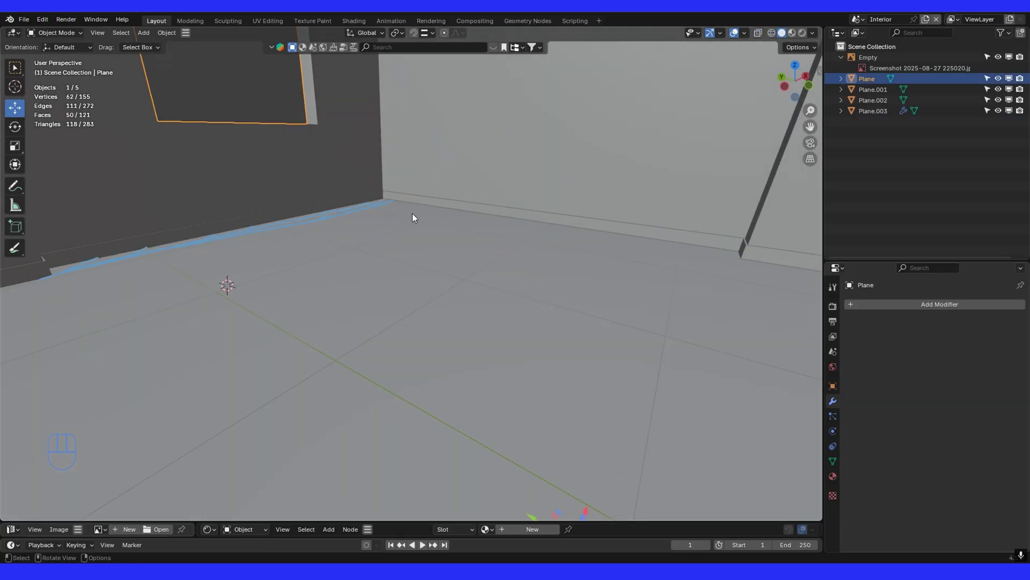
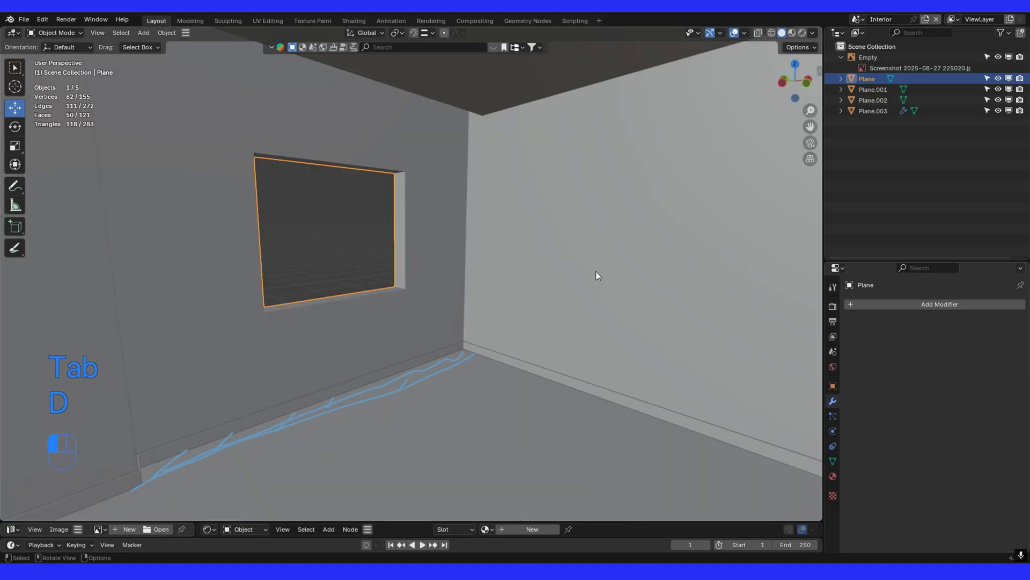
pyautogui.press('shift+f')
pyautogui.press('a')
pyautogui.press('a')
pyautogui.press('a')
pyautogui.press('a')
pyautogui.click(527, 290)
pyautogui.press('s')
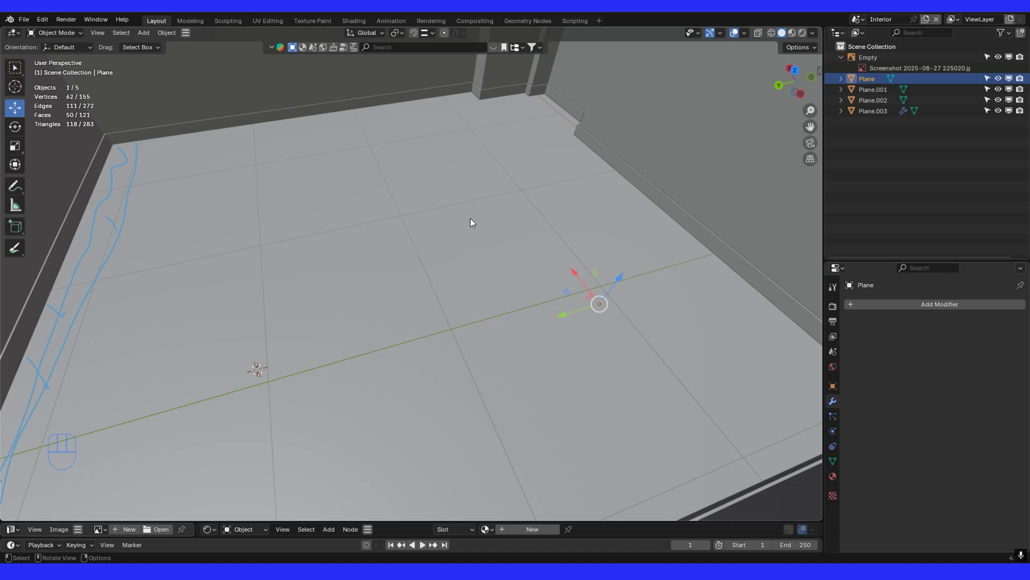
pyautogui.moveTo(591, 264); pyautogui.dragTo(573, 272)
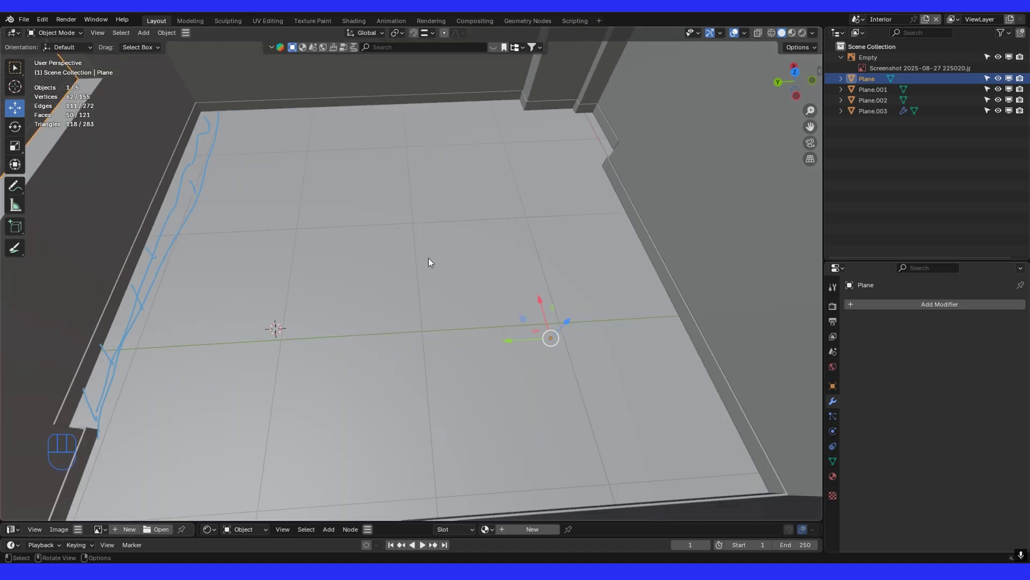
# Step: Select the floor outline and add a new mesh plane (Plane.004) lying on the room floor
pyautogui.moveTo(408, 287); pyautogui.dragTo(427, 257)
pyautogui.middleClick(512, 264)
pyautogui.moveTo(513, 304); pyautogui.dragTo(514, 282)
pyautogui.click(480, 261)
pyautogui.moveTo(429, 231); pyautogui.dragTo(451, 249)
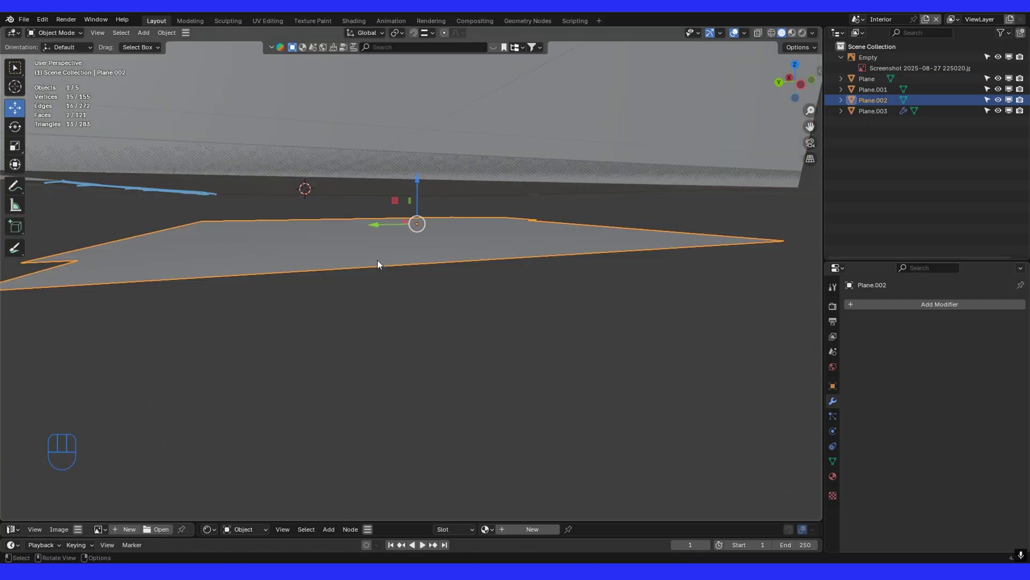
pyautogui.moveTo(445, 245); pyautogui.dragTo(446, 280)
pyautogui.moveTo(449, 283); pyautogui.dragTo(443, 296)
pyautogui.rightClick(443, 275)
pyautogui.press('shift+a')
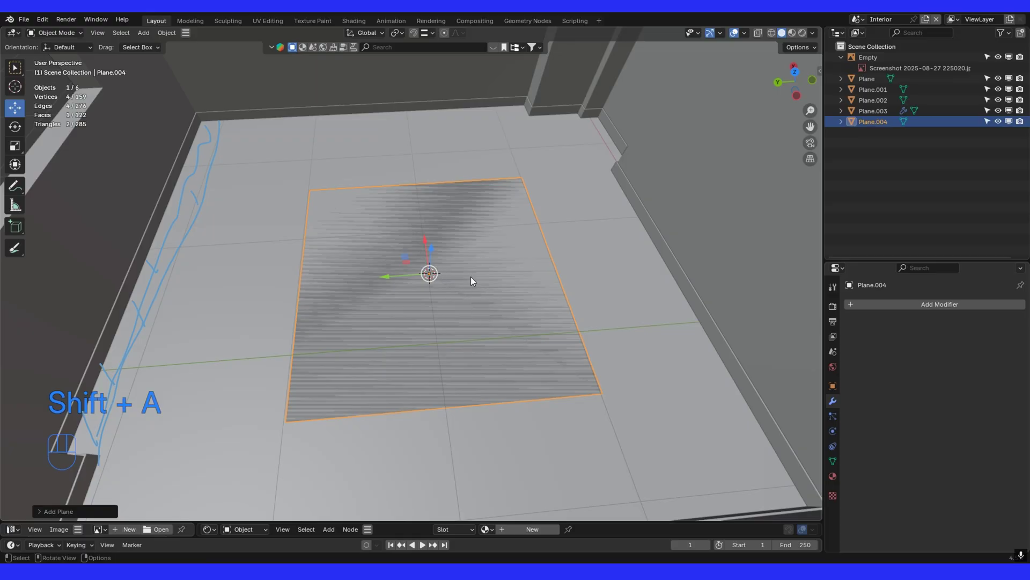
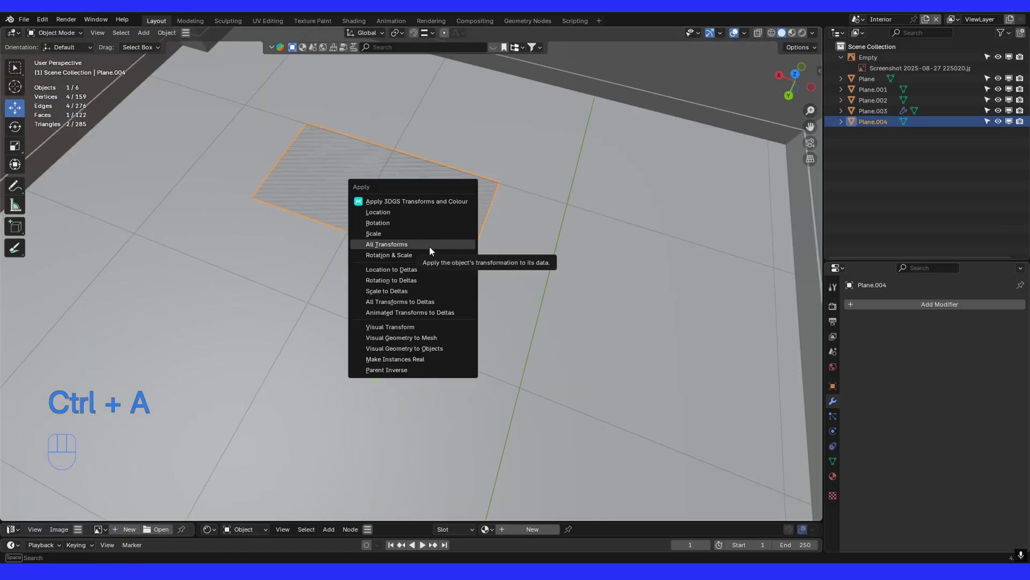
# Step: Apply the tile plane's scale to its mesh data
pyautogui.click(168, 43)
pyautogui.moveTo(389, 160); pyautogui.dragTo(410, 212)
pyautogui.middleClick(415, 219)
pyautogui.moveTo(886, 311); pyautogui.dragTo(489, 243)
# Step: Give the tile a Solidify modifier (0.01 m, offset 1) and an Array modifier at count 2
pyautogui.click(972, 368)
pyautogui.moveTo(979, 364); pyautogui.dragTo(1015, 368)
pyautogui.moveTo(543, 273); pyautogui.dragTo(921, 307)
pyautogui.moveTo(922, 306); pyautogui.dragTo(767, 305)
pyautogui.moveTo(656, 308); pyautogui.dragTo(605, 323)
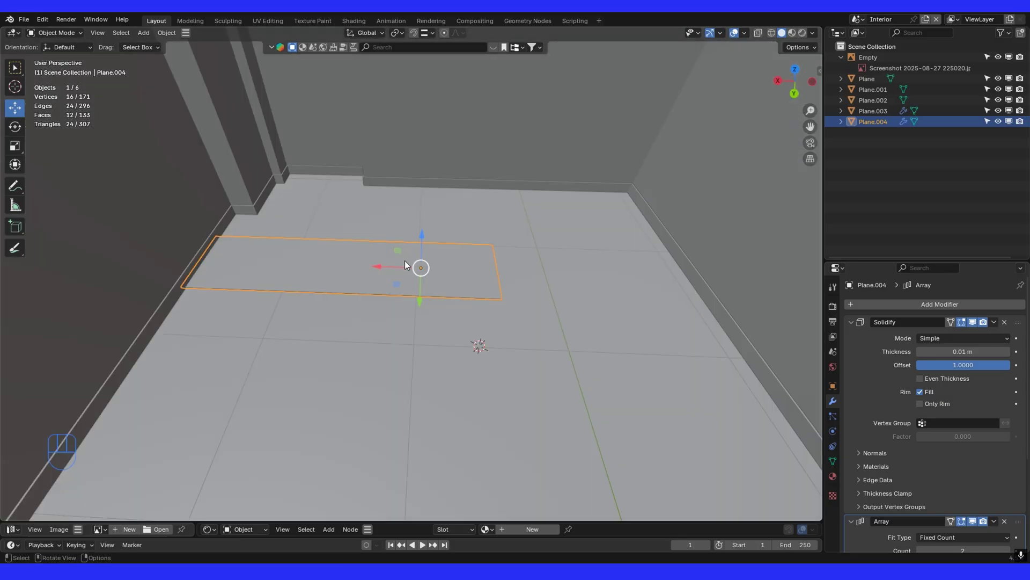
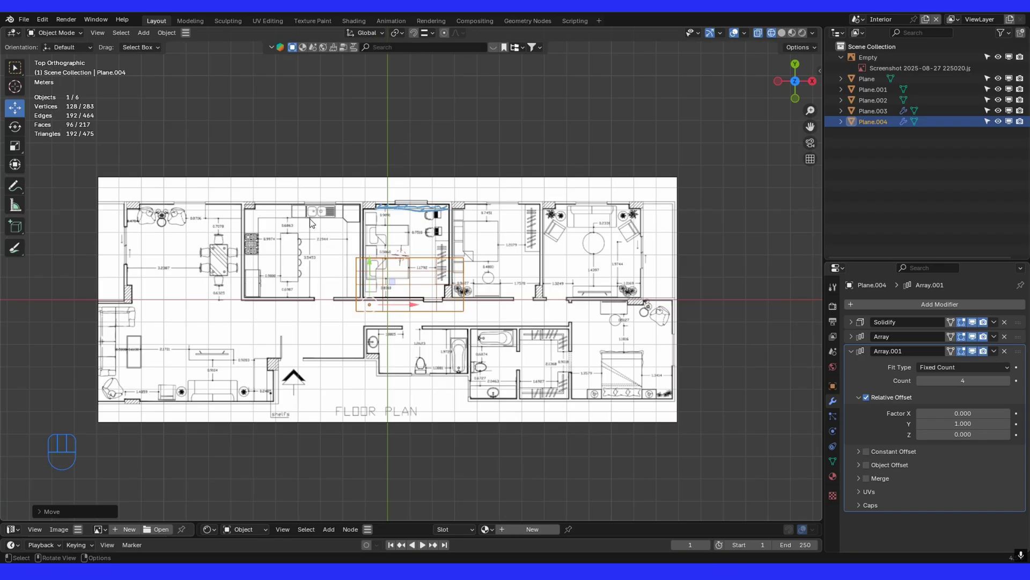
# Step: Set Array.001 count to 9 and the first Array count to 5 for a 5 by 9 tile grid
pyautogui.click(1012, 385)
pyautogui.click(1013, 384)
pyautogui.click(1013, 385)
pyautogui.doubleClick(1013, 385)
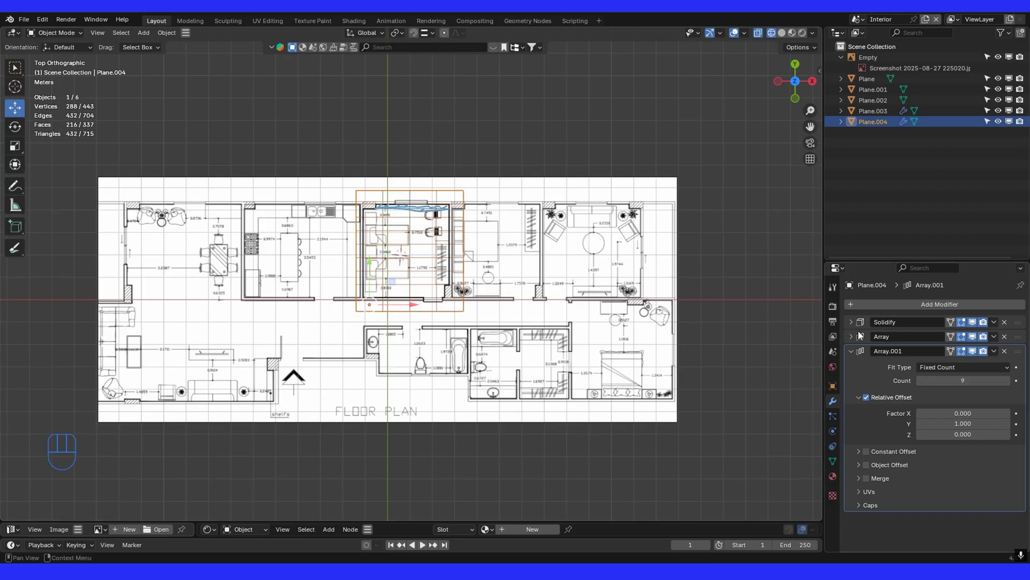
pyautogui.click(859, 339)
pyautogui.click(1016, 372)
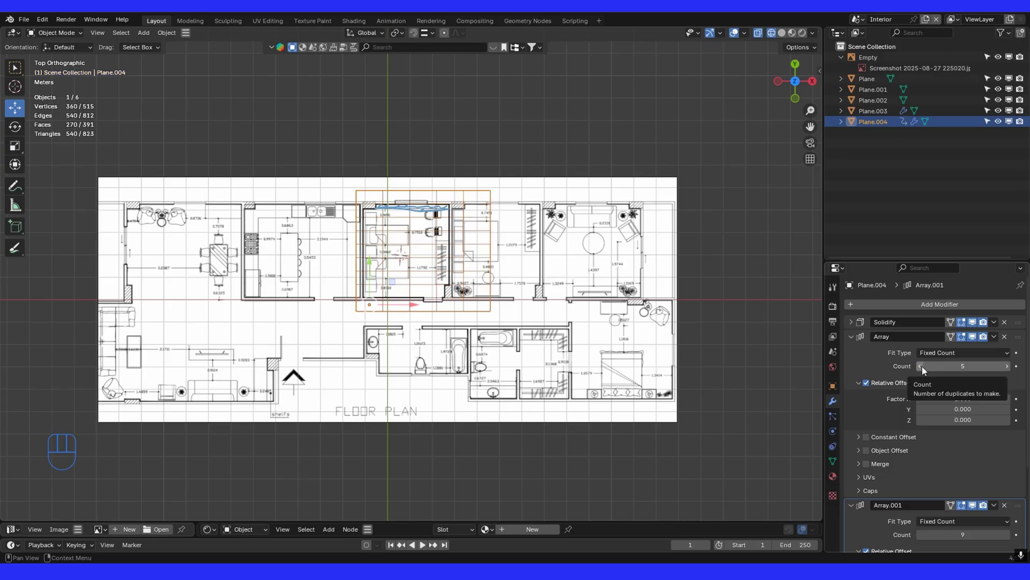
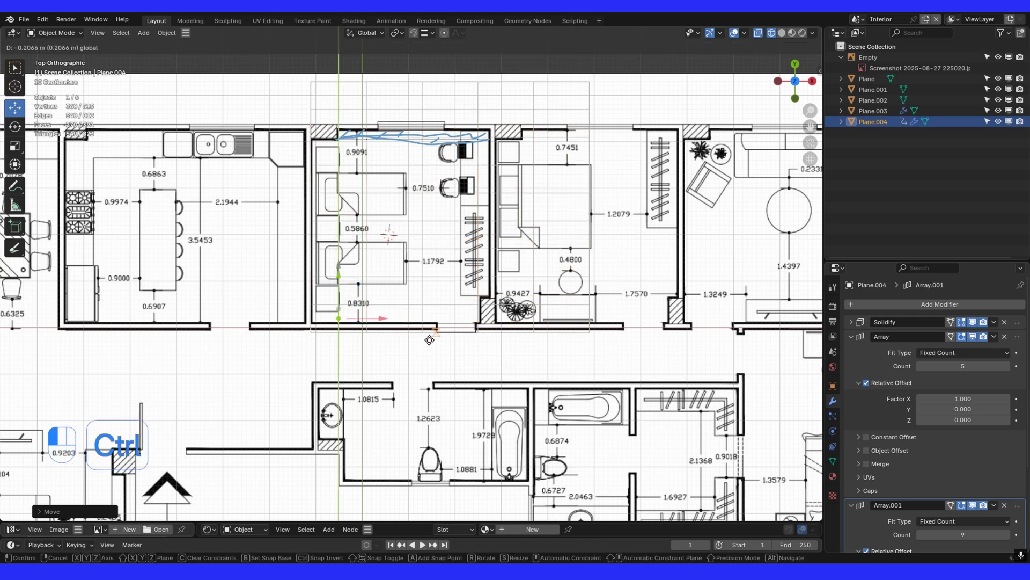
# Step: Move the tile grid into the corner of the room on the plan
pyautogui.click(785, 39)
pyautogui.moveTo(502, 308); pyautogui.dragTo(294, 250)
pyautogui.moveTo(424, 279); pyautogui.dragTo(444, 248)
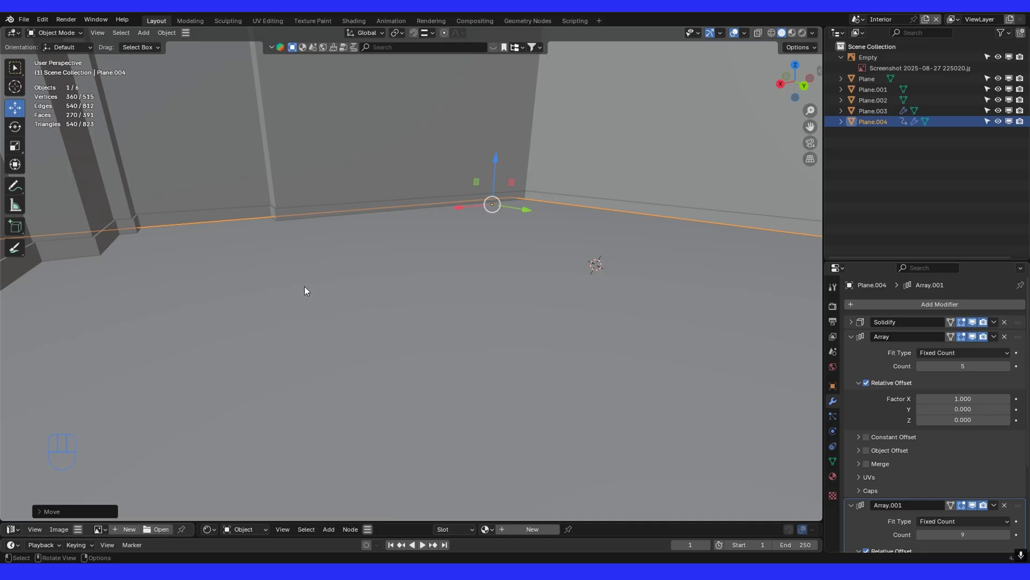
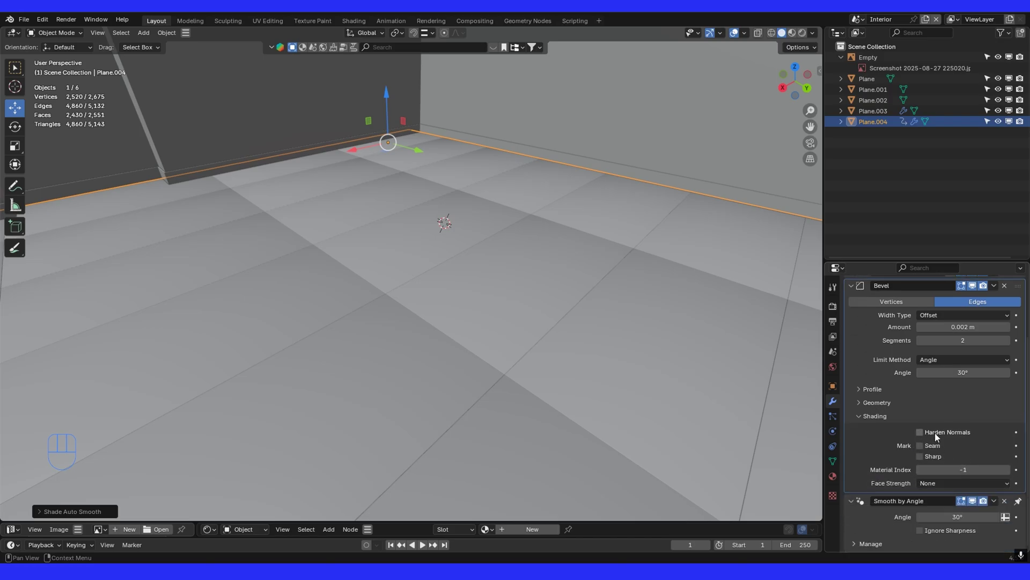
# Step: Enable Harden Normals on the 0.002 m 2-segment Bevel, add Smooth by Angle, and collapse the modifier panels
pyautogui.click(926, 434)
pyautogui.moveTo(413, 231); pyautogui.dragTo(361, 265)
pyautogui.moveTo(468, 303); pyautogui.dragTo(549, 284)
pyautogui.moveTo(537, 278); pyautogui.dragTo(986, 485)
pyautogui.doubleClick(1013, 474)
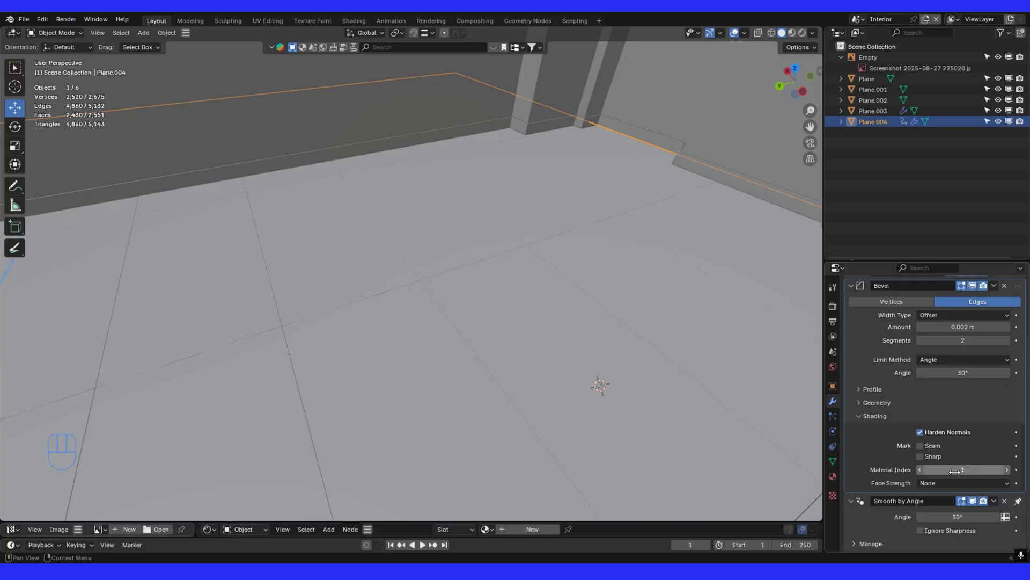
pyautogui.click(855, 365)
pyautogui.click(856, 383)
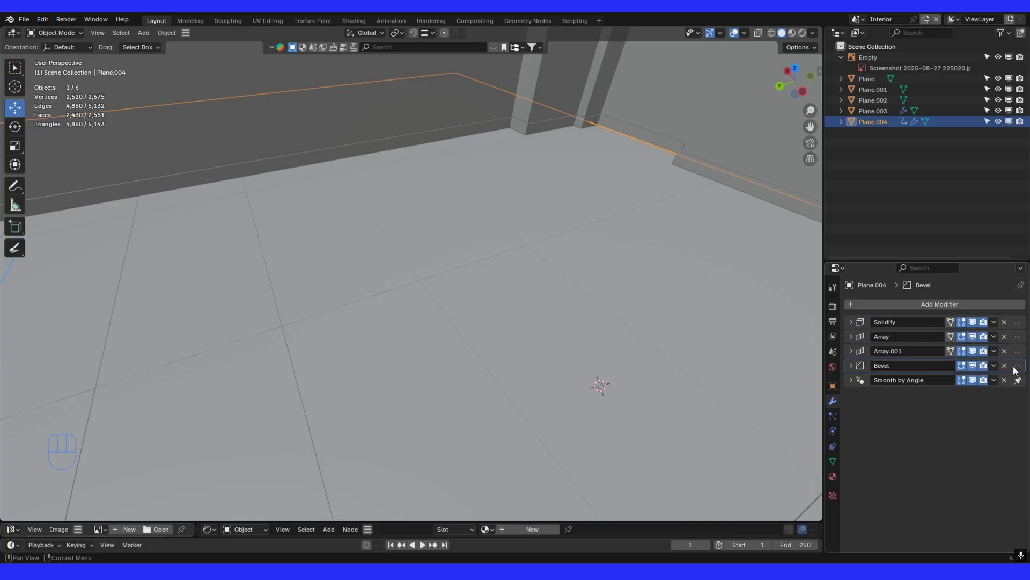
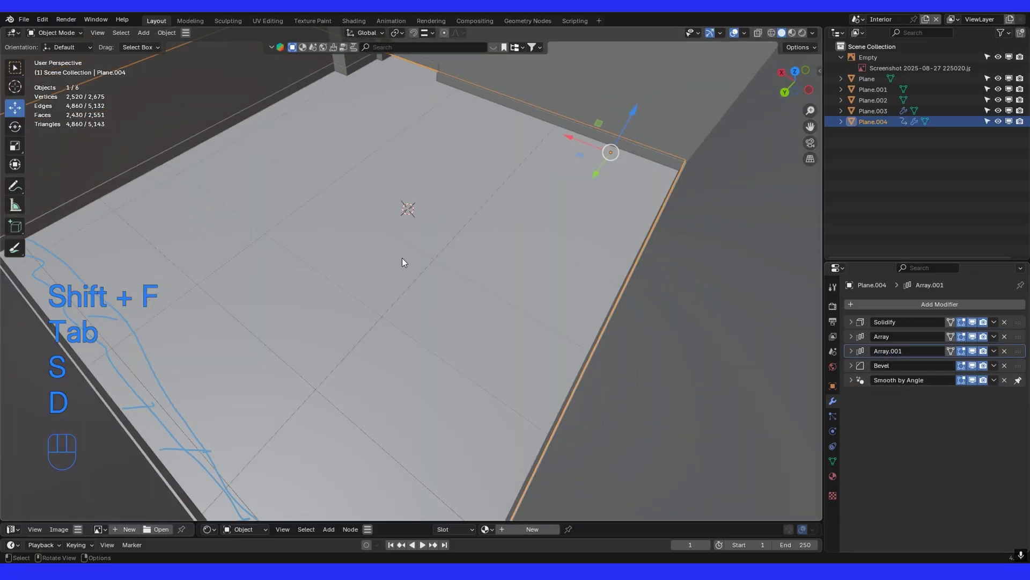
# Step: Orbit down to floor level and select the separated floor object Plane.002
pyautogui.moveTo(359, 279); pyautogui.dragTo(462, 248)
pyautogui.moveTo(491, 252); pyautogui.dragTo(548, 246)
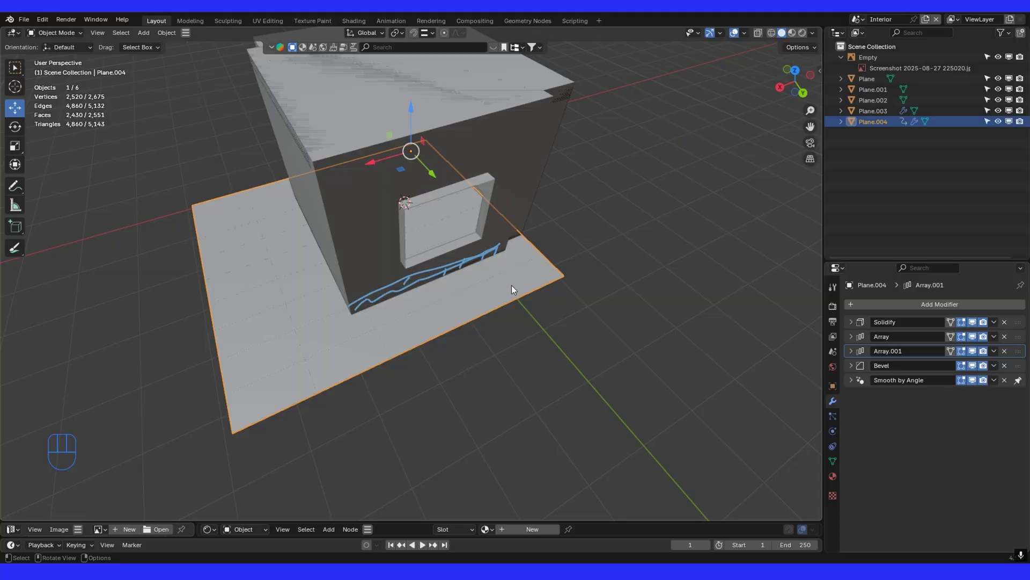
pyautogui.moveTo(545, 252); pyautogui.dragTo(492, 227)
pyautogui.moveTo(512, 297); pyautogui.dragTo(468, 272)
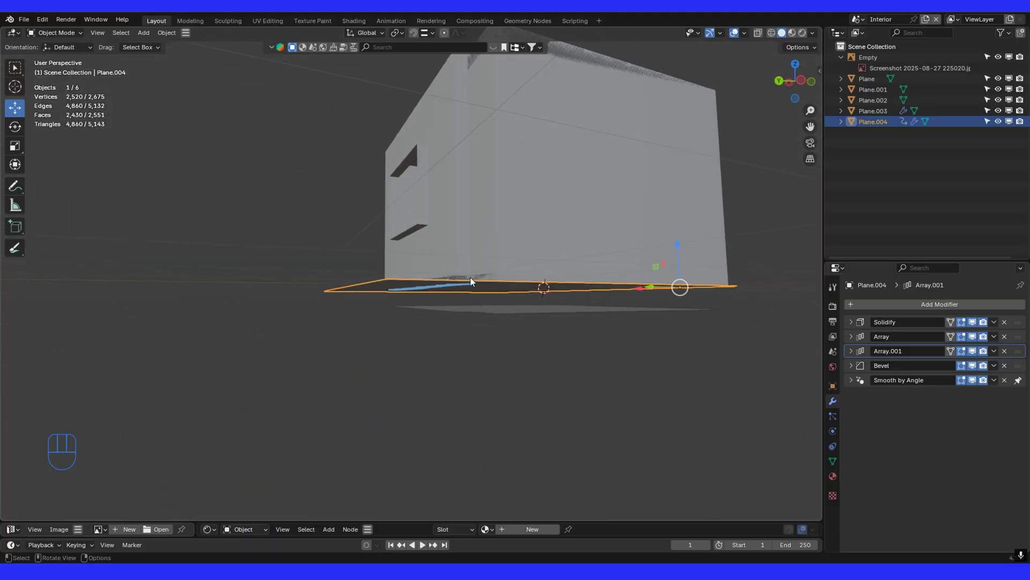
pyautogui.moveTo(440, 316); pyautogui.dragTo(497, 357)
pyautogui.moveTo(352, 212); pyautogui.dragTo(512, 380)
pyautogui.moveTo(512, 381); pyautogui.dragTo(498, 363)
pyautogui.click(507, 347)
# Step: Convert Plane.002 to another object type via Object > Convert To
pyautogui.moveTo(556, 339); pyautogui.dragTo(524, 343)
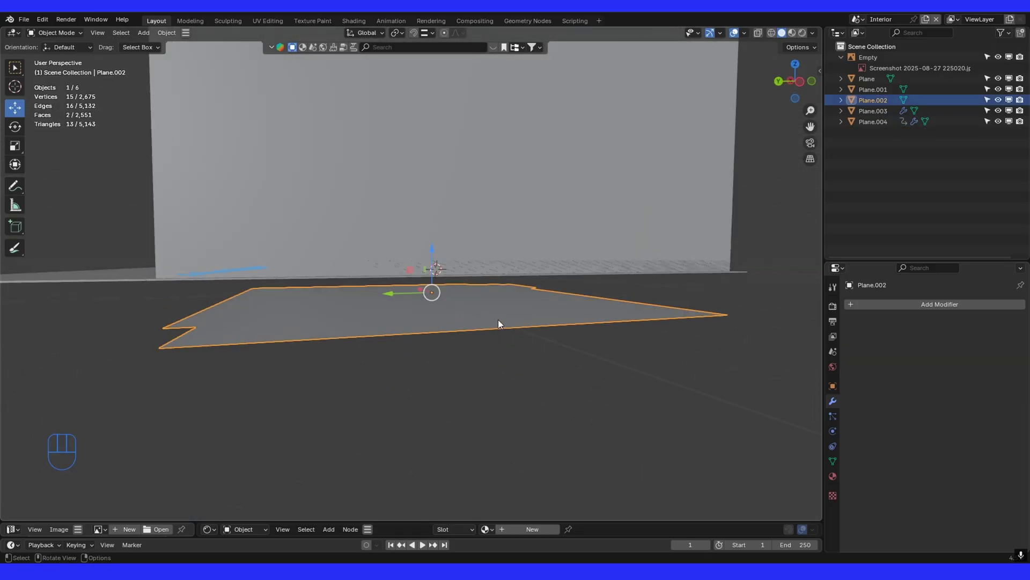
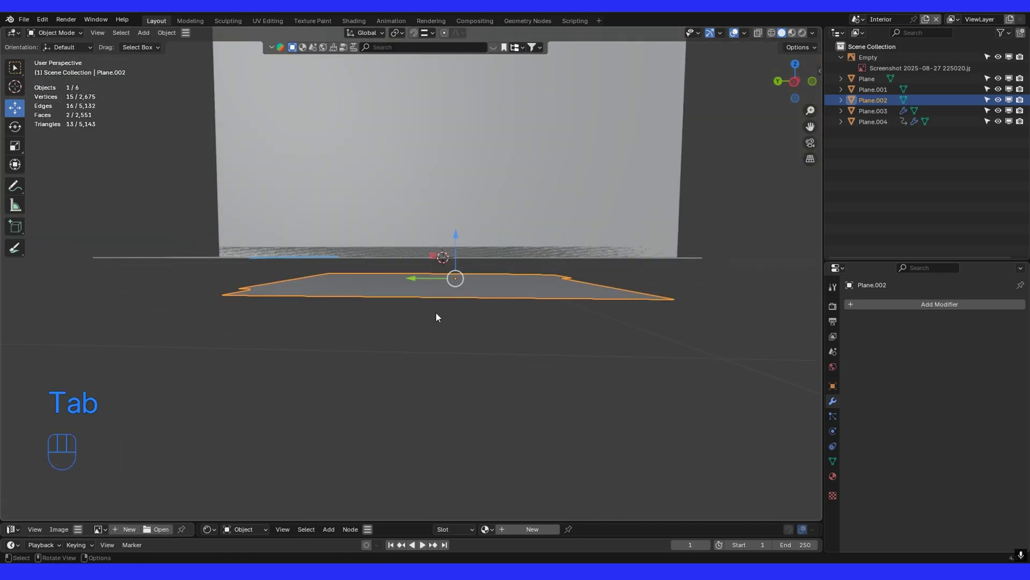
pyautogui.moveTo(449, 305); pyautogui.dragTo(473, 307)
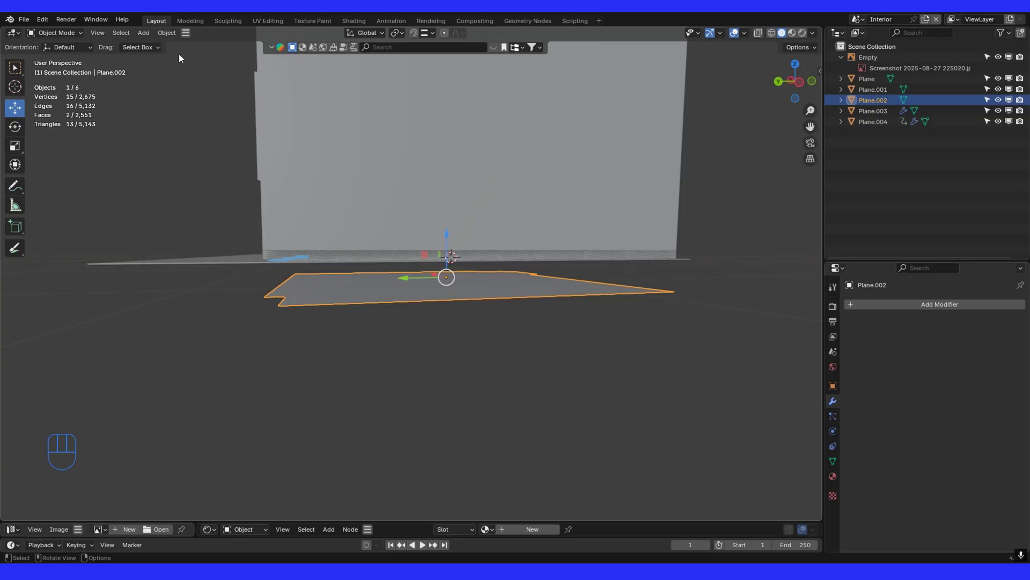
pyautogui.moveTo(181, 31); pyautogui.dragTo(293, 367)
pyautogui.click(175, 33)
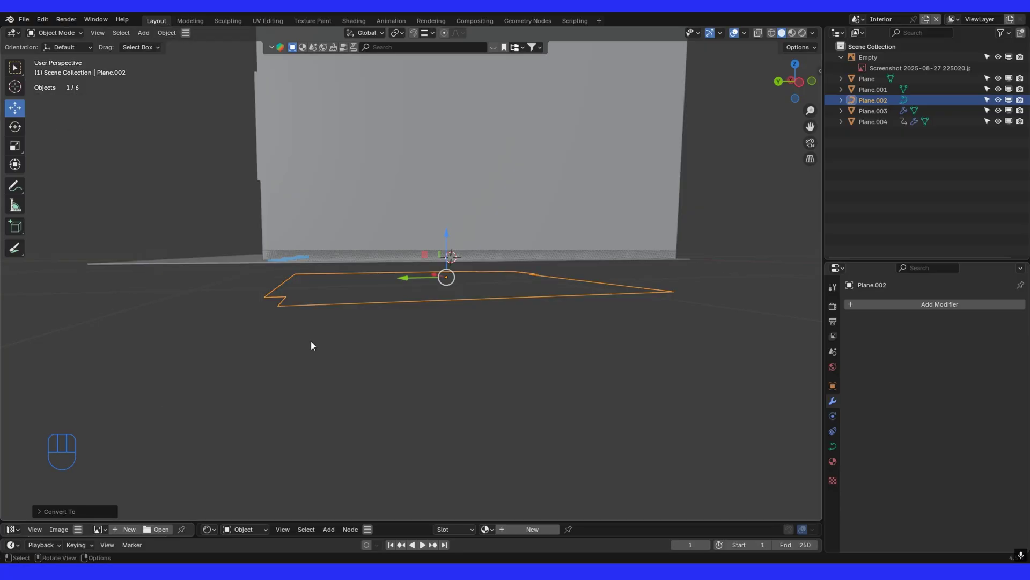
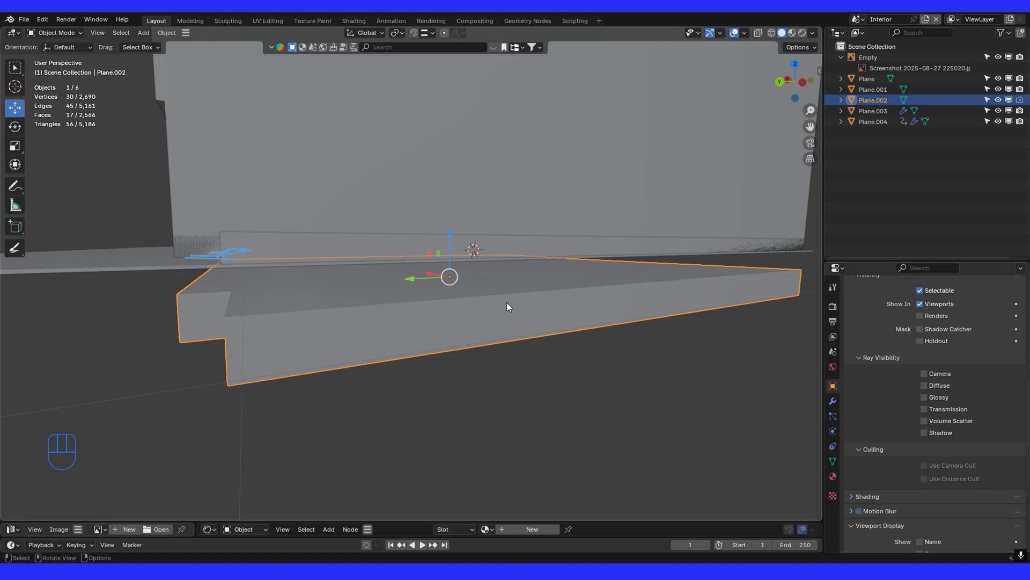
# Step: Set Plane.002's viewport display to Wire in Object Properties
pyautogui.click(947, 491)
pyautogui.moveTo(958, 488); pyautogui.dragTo(946, 516)
pyautogui.moveTo(456, 253); pyautogui.dragTo(481, 263)
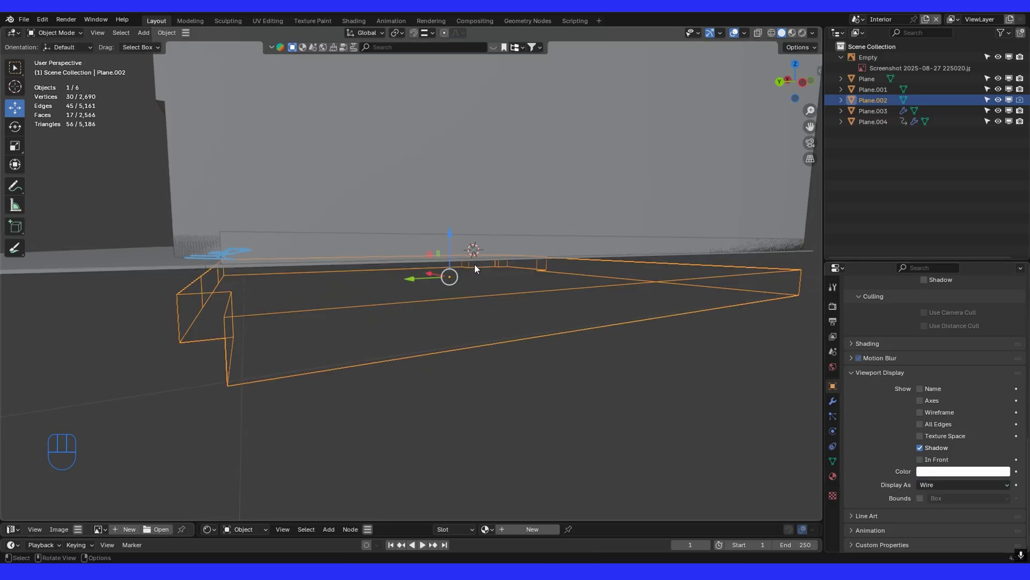
pyautogui.moveTo(454, 249); pyautogui.dragTo(466, 227)
pyautogui.moveTo(490, 245); pyautogui.dragTo(499, 253)
# Step: Add a Boolean Intersect modifier on the tiles using Plane.002 with the Manifold solver
pyautogui.click(317, 374)
pyautogui.click(840, 403)
pyautogui.moveTo(897, 305); pyautogui.dragTo(887, 401)
pyautogui.click(874, 398)
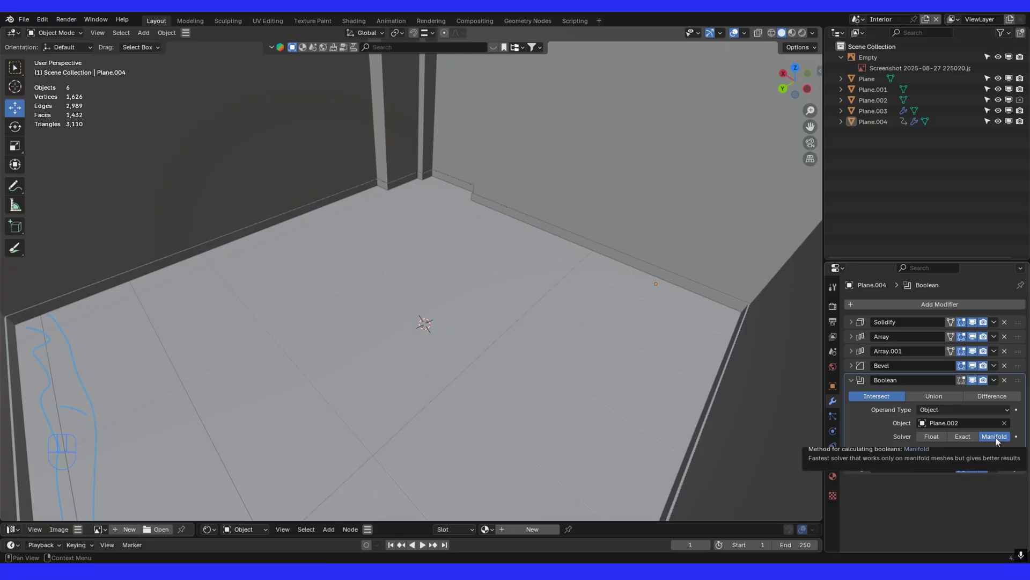
pyautogui.click(494, 344)
pyautogui.moveTo(650, 289); pyautogui.dragTo(652, 289)
pyautogui.rightClick(655, 289)
pyautogui.moveTo(460, 383); pyautogui.dragTo(423, 377)
pyautogui.middleClick(449, 380)
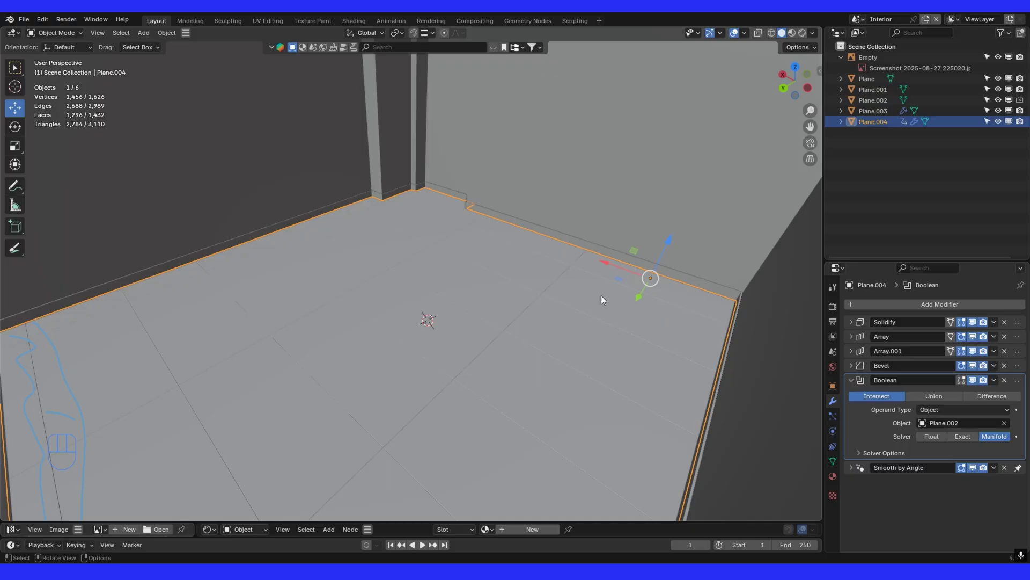
pyautogui.click(857, 384)
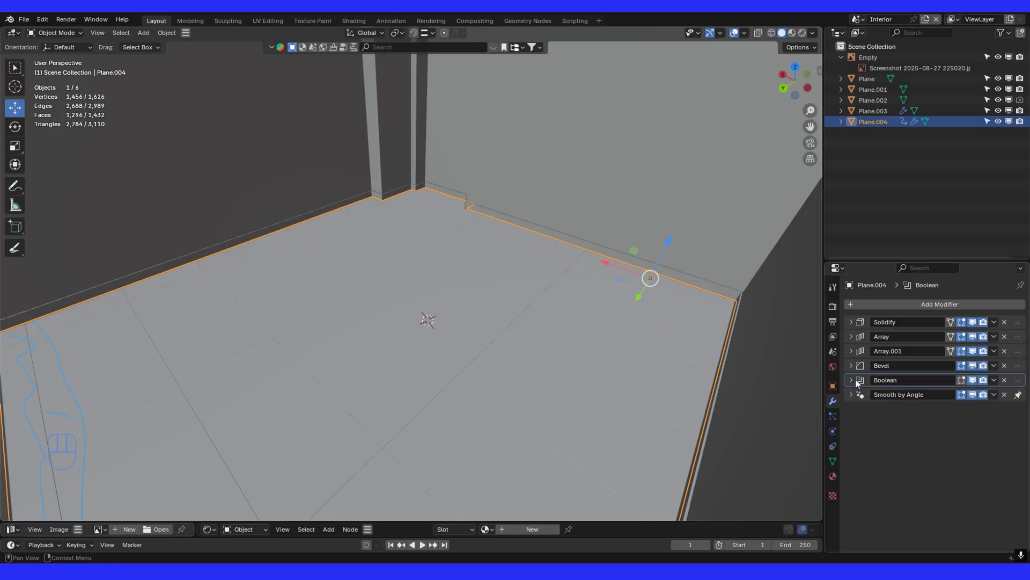
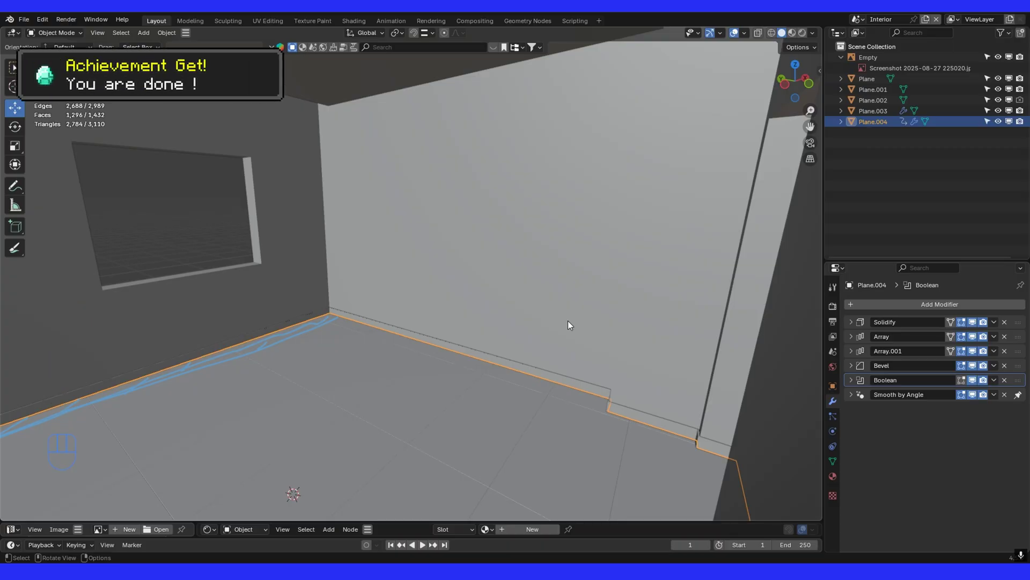
# Step: Group the selected room objects into new '2D' and 'room model' collections
pyautogui.press('shift+f')
pyautogui.click(565, 325)
pyautogui.click(468, 339)
pyautogui.click(552, 259)
pyautogui.click(576, 230)
pyautogui.moveTo(538, 255); pyautogui.dragTo(543, 208)
pyautogui.click(356, 66)
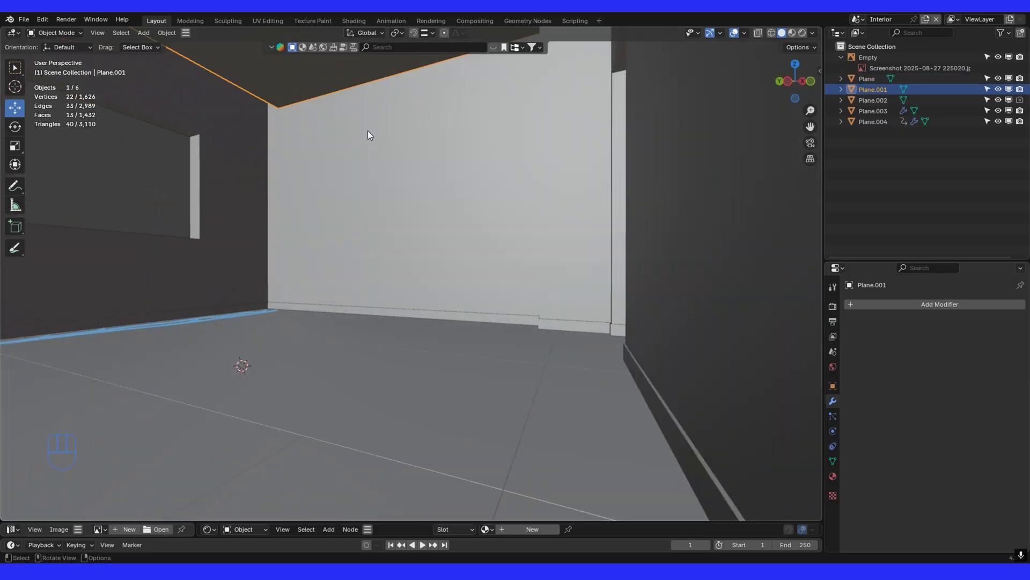
# Step: Orbit the view to see the closed room model from outside
pyautogui.moveTo(419, 284); pyautogui.dragTo(415, 301)
pyautogui.moveTo(492, 343); pyautogui.dragTo(421, 343)
pyautogui.moveTo(507, 314); pyautogui.dragTo(548, 341)
pyautogui.click(551, 340)
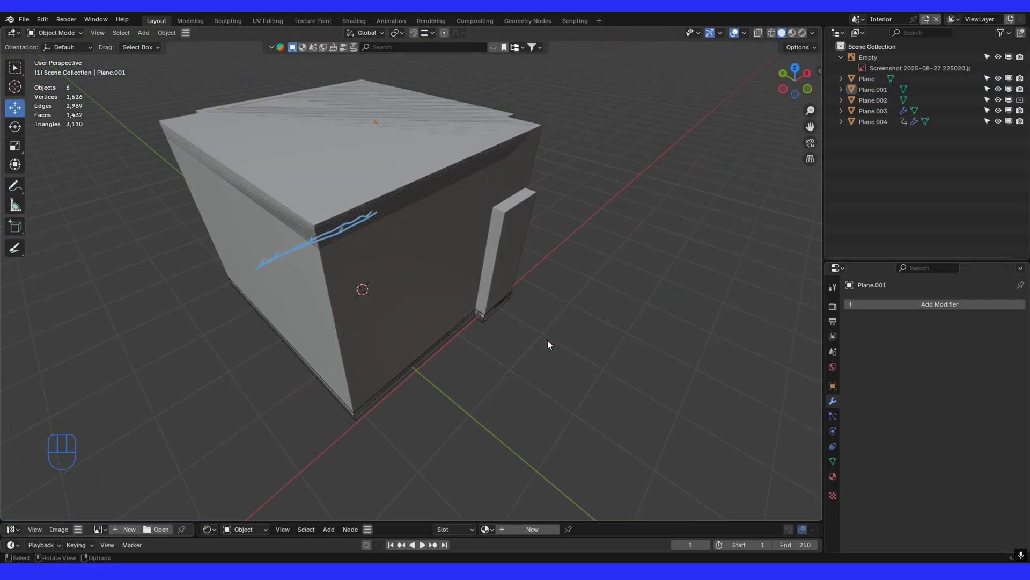